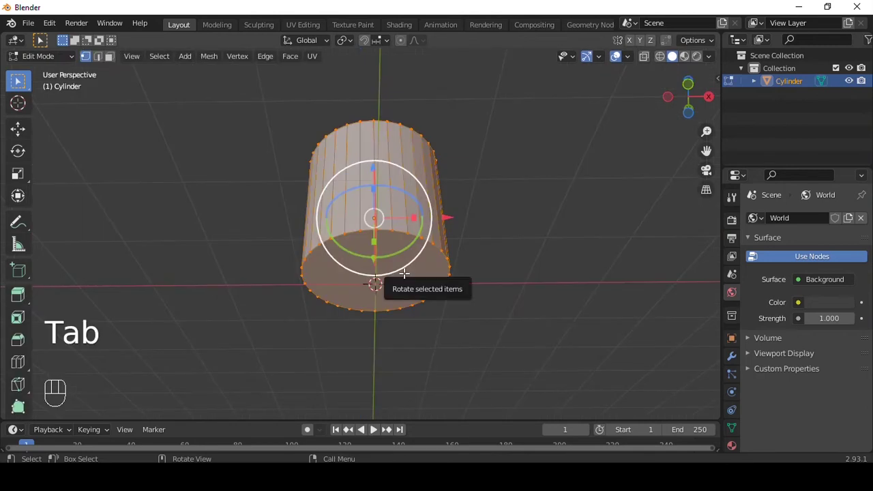
# - Inset the cylinder's bottom face, extrude it into the tube, and inset the recessed face again for a thin rim
pyautogui.press('3')
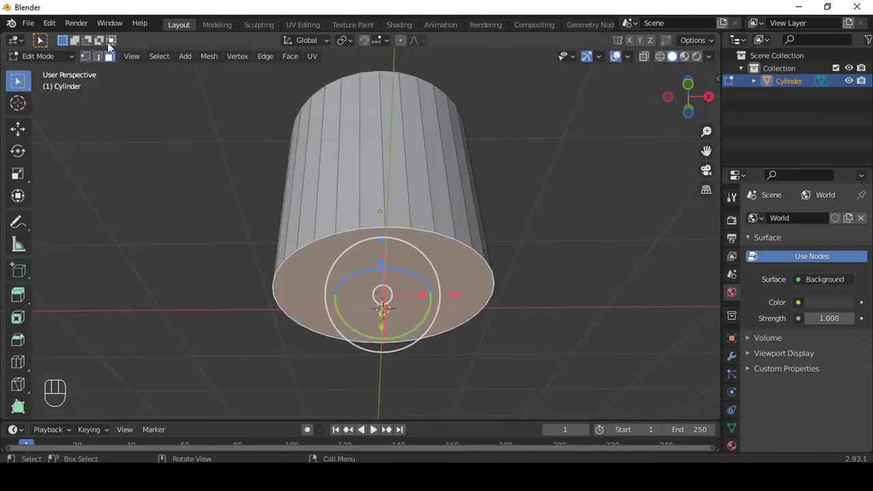
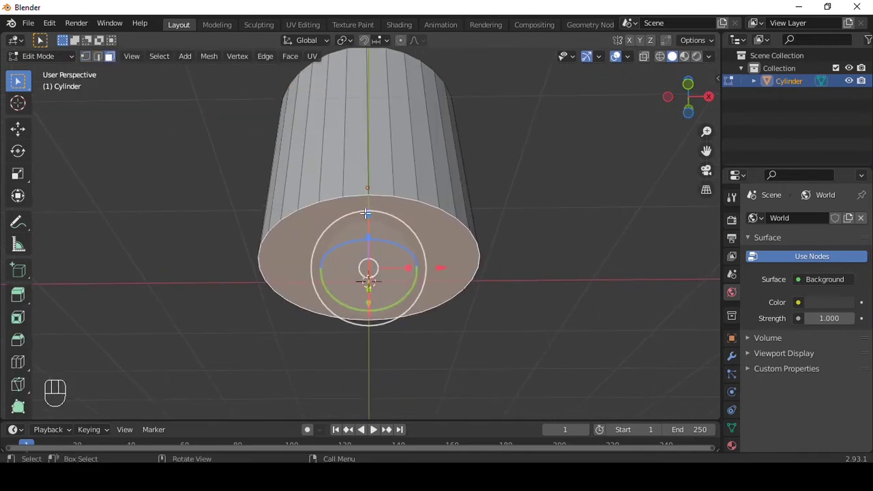
pyautogui.press('i')
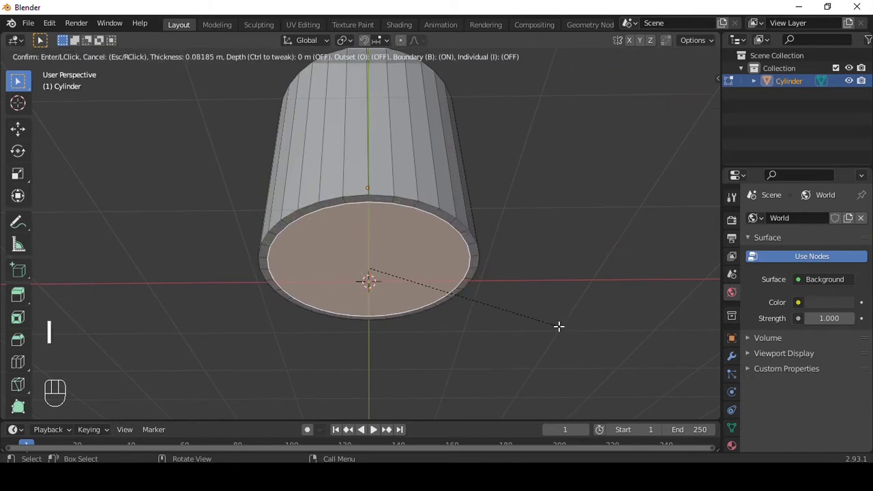
pyautogui.press('e')
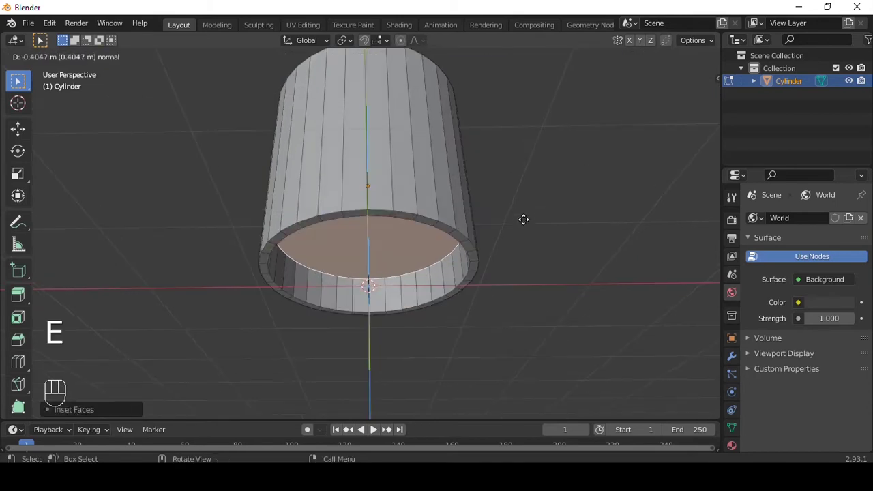
pyautogui.press('i')
pyautogui.press('i')
pyautogui.press('i')
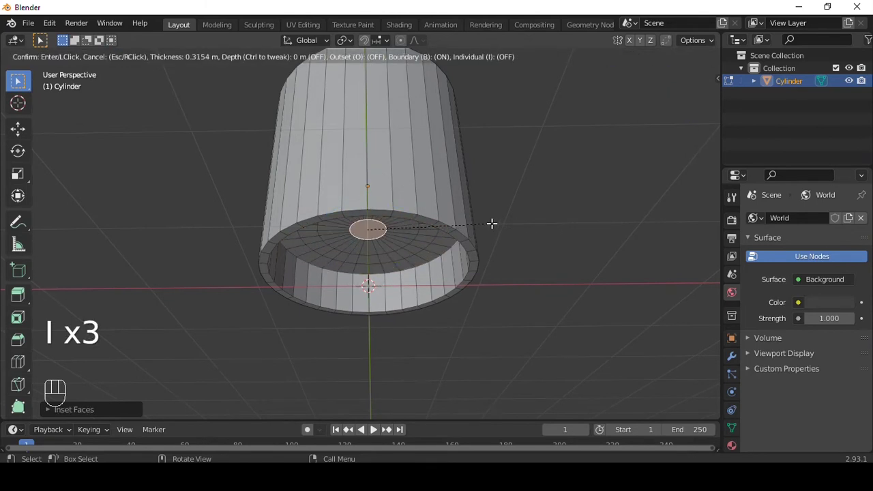
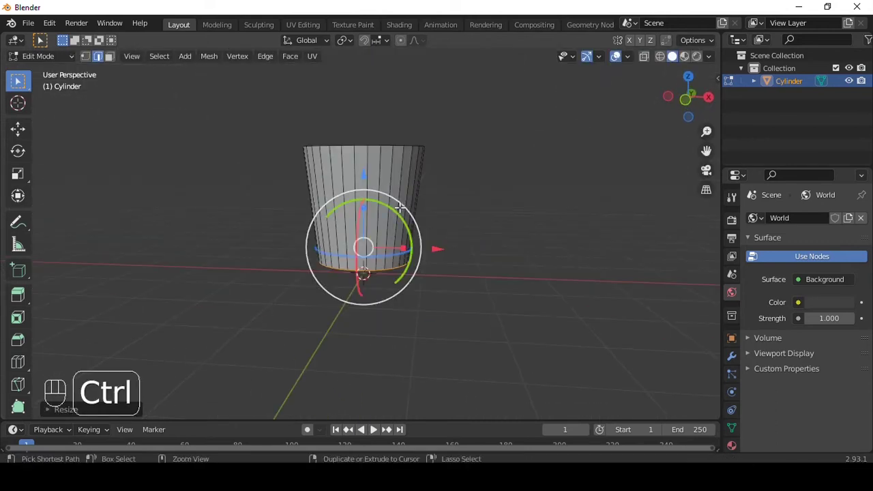
# - Inset the top face, sink it deep into the tube and scale the inner face down into a thin-walled cup
pyautogui.press('ctrl+r')
pyautogui.press('ctrl+r')
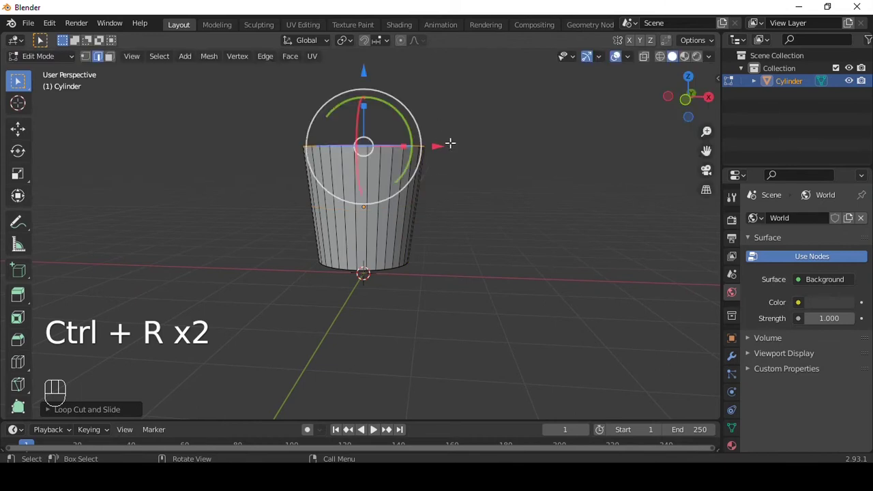
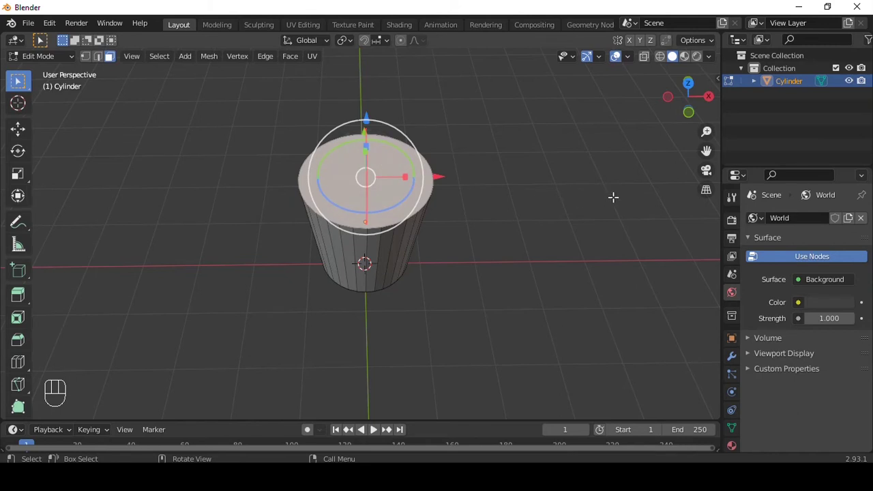
pyautogui.press('i')
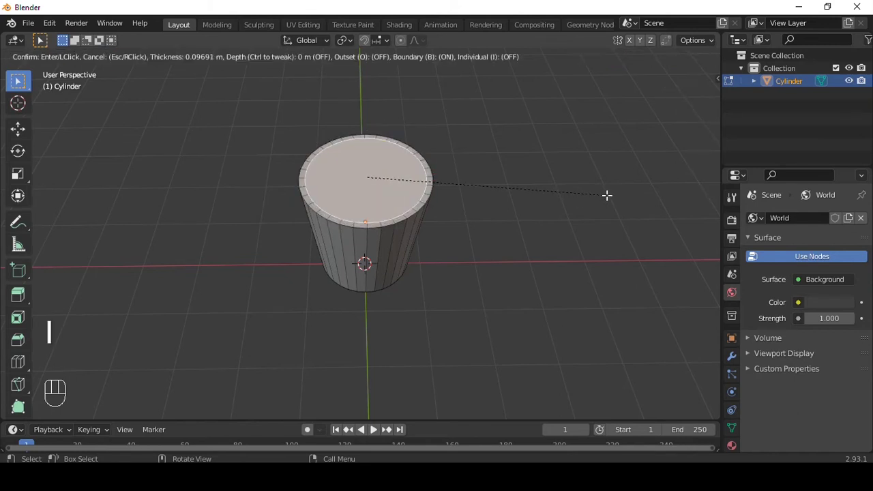
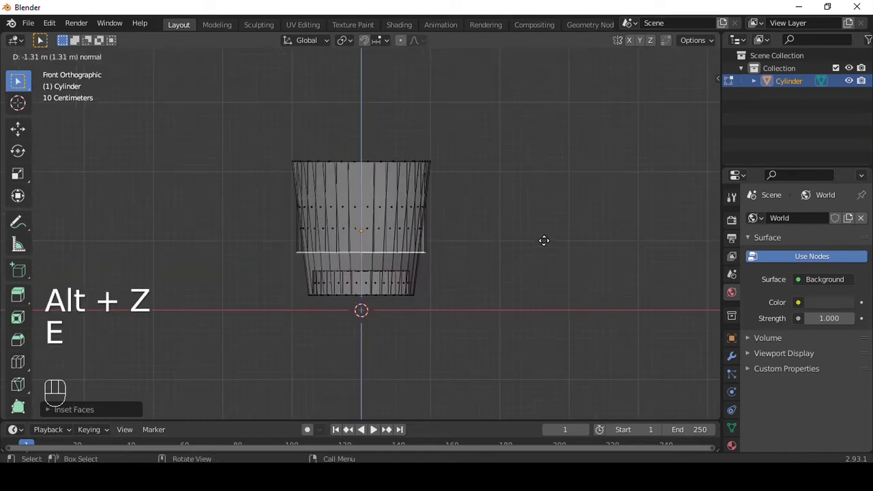
pyautogui.press('s')
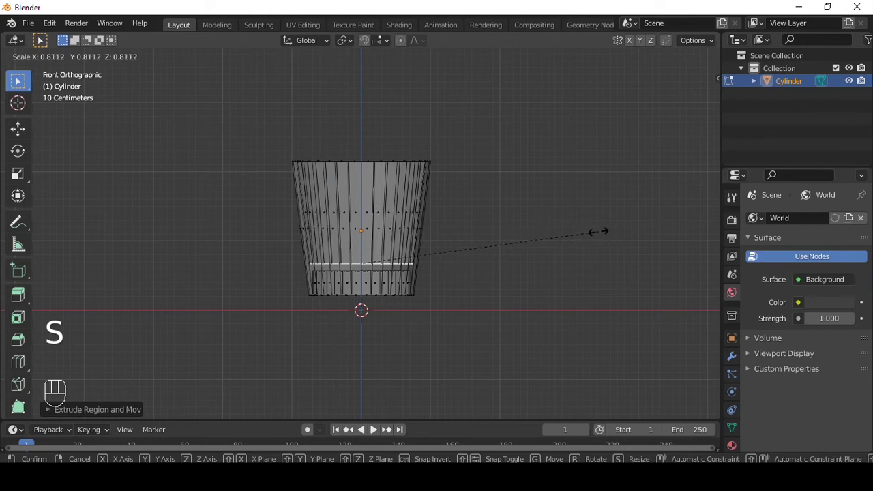
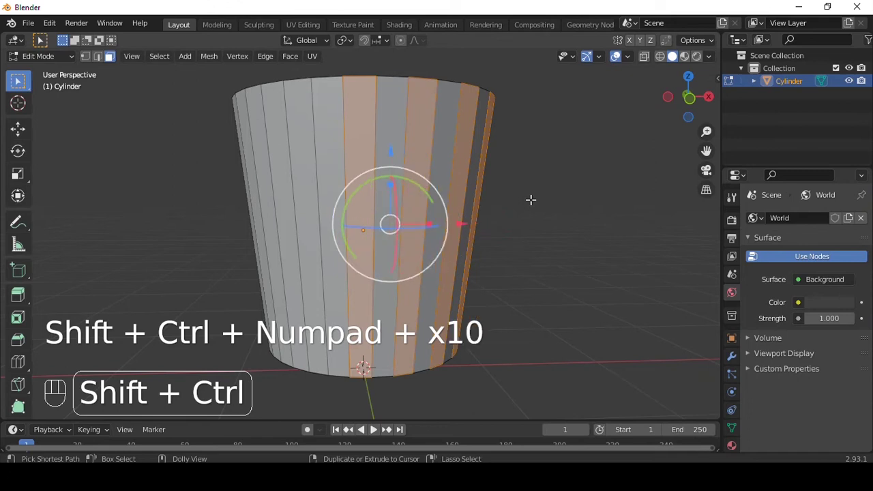
# - Extrude the side faces along normals into ribs, shade smooth with Auto Smooth and add Subdivision Surface
pyautogui.press('alt+e')
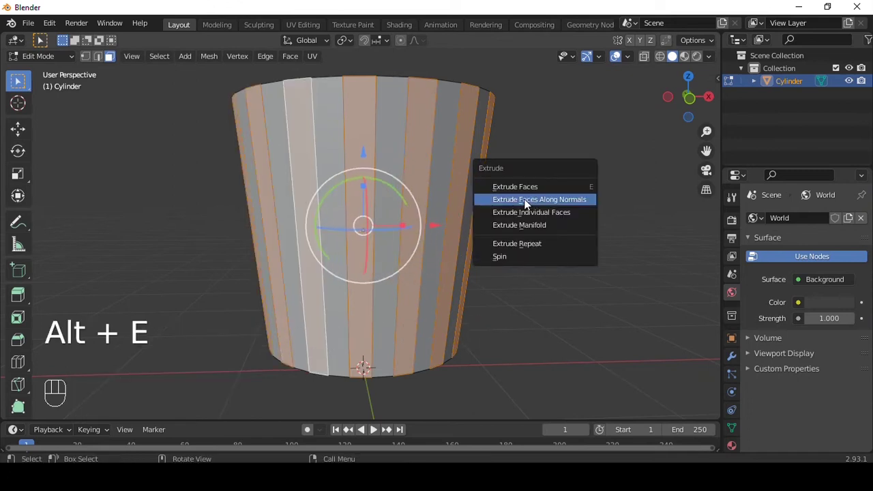
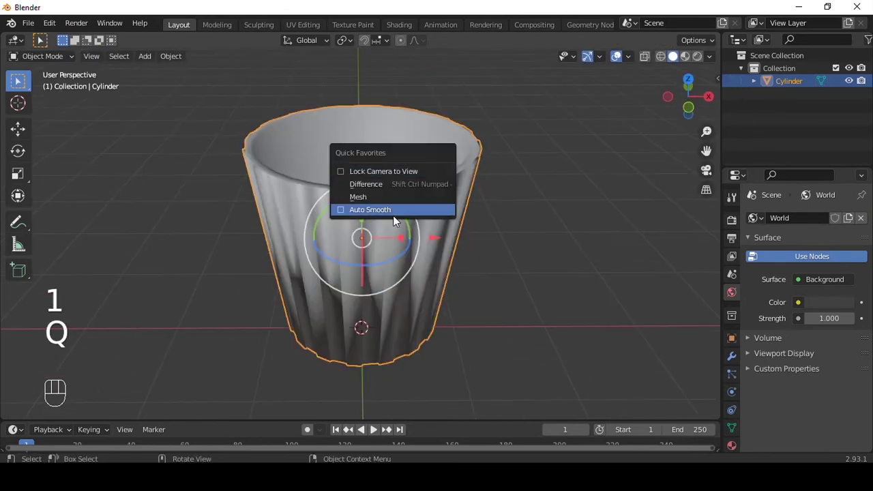
pyautogui.moveTo(464, 238); pyautogui.dragTo(457, 241)
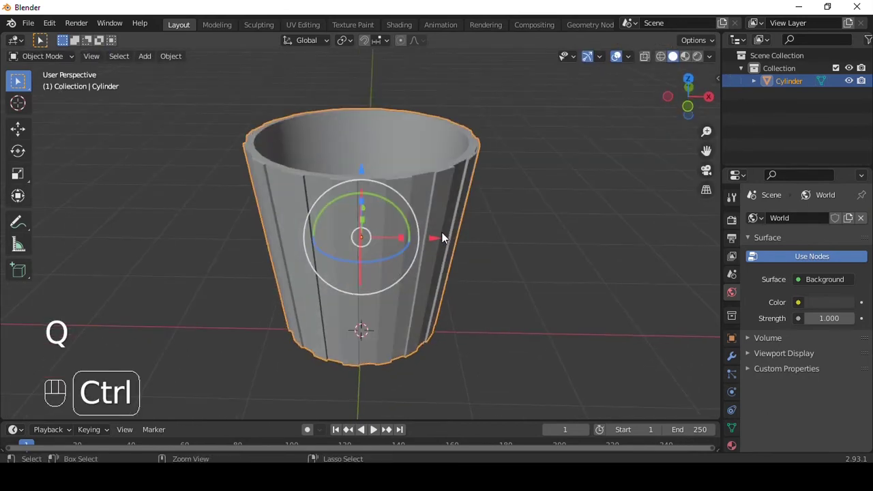
pyautogui.press('ctrl+3')
pyautogui.press('Tab')
# - Add edge loops slid toward the rim so the subdivided cup keeps a crisp edge
pyautogui.press('ctrl+r')
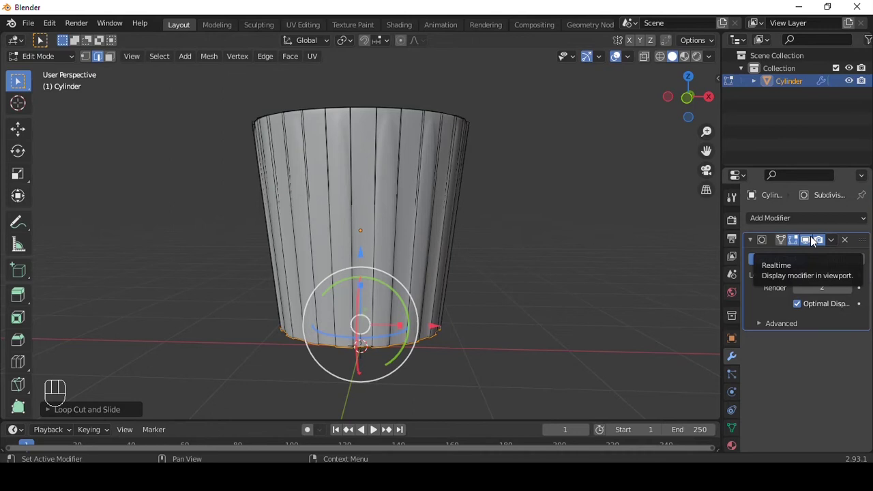
pyautogui.click(810, 242)
pyautogui.press('ctrl+r')
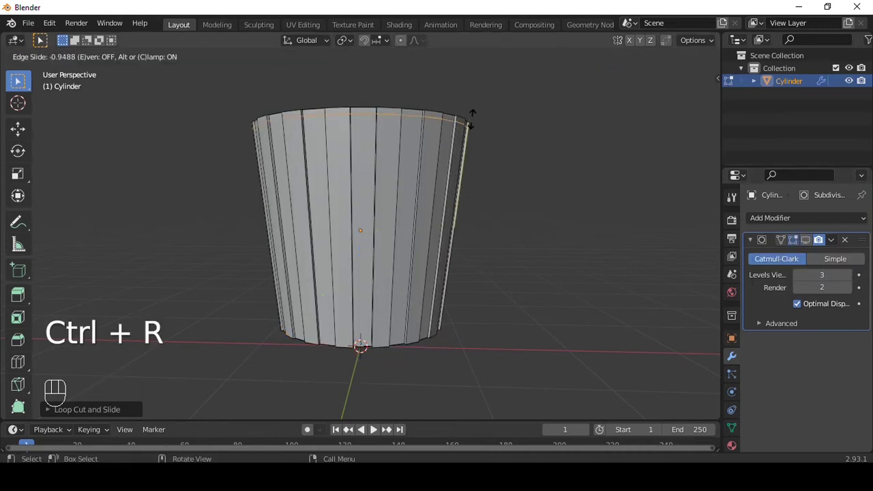
pyautogui.click(765, 249)
pyautogui.press('Tab')
pyautogui.moveTo(474, 185); pyautogui.dragTo(421, 269)
pyautogui.moveTo(542, 190); pyautogui.dragTo(539, 163)
pyautogui.moveTo(532, 157); pyautogui.dragTo(565, 194)
pyautogui.press('Tab')
pyautogui.press('ctrl+r')
pyautogui.press('alt+Tab')
pyautogui.moveTo(553, 173); pyautogui.dragTo(580, 140)
pyautogui.moveTo(528, 209); pyautogui.dragTo(517, 240)
pyautogui.press('shift+a')
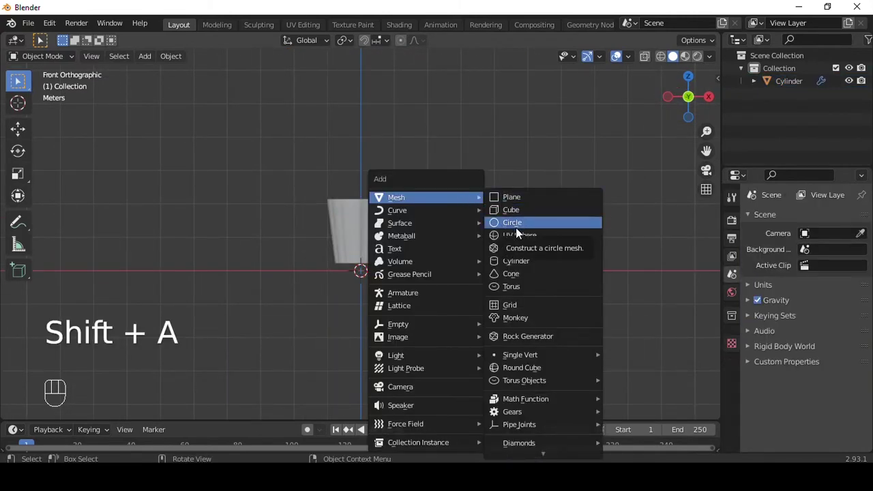
# - Add a circle mesh at the cup's rim width and extrude it upward into a tall tube with a tapered neck
pyautogui.middleClick(488, 233)
pyautogui.moveTo(375, 241); pyautogui.dragTo(429, 195)
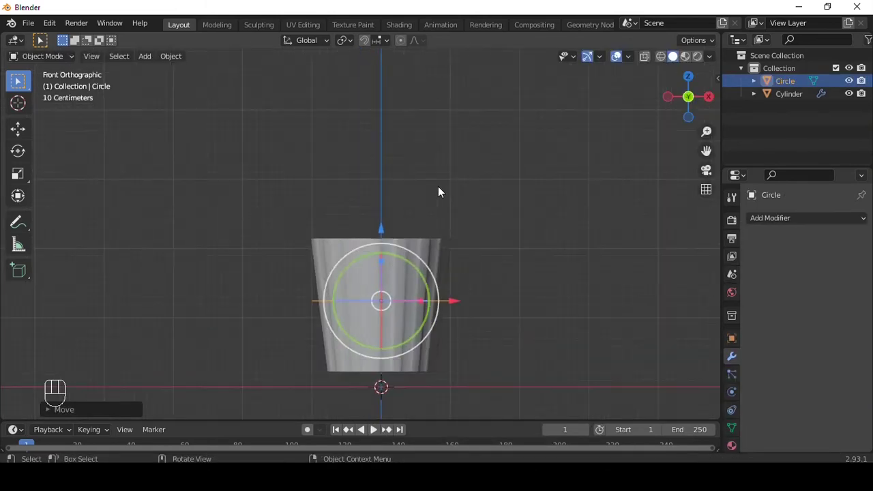
pyautogui.press('s')
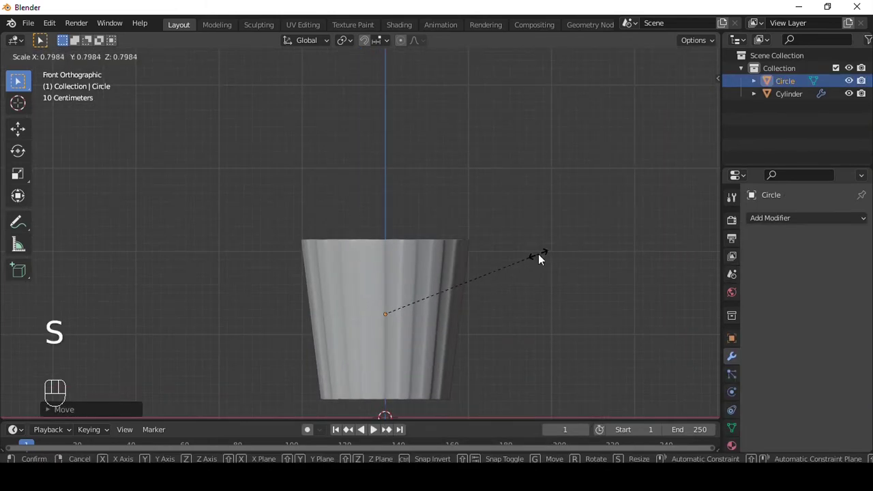
pyautogui.press('Tab')
pyautogui.press('e')
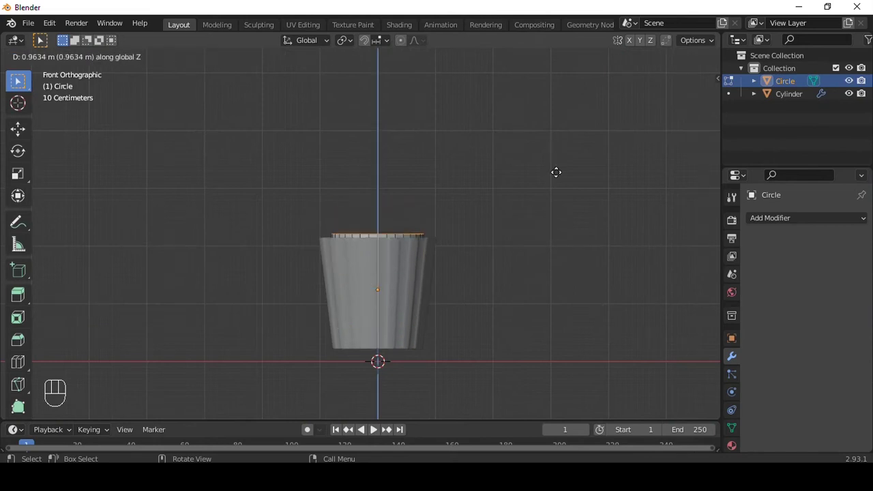
pyautogui.press('e')
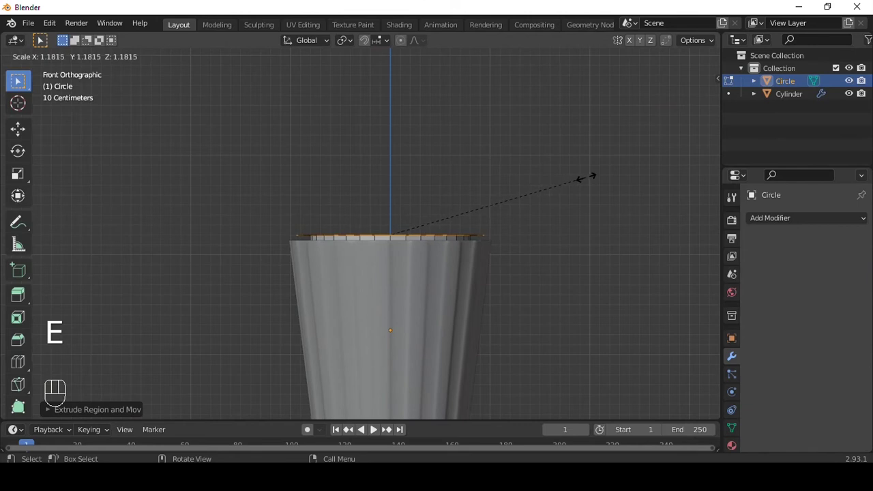
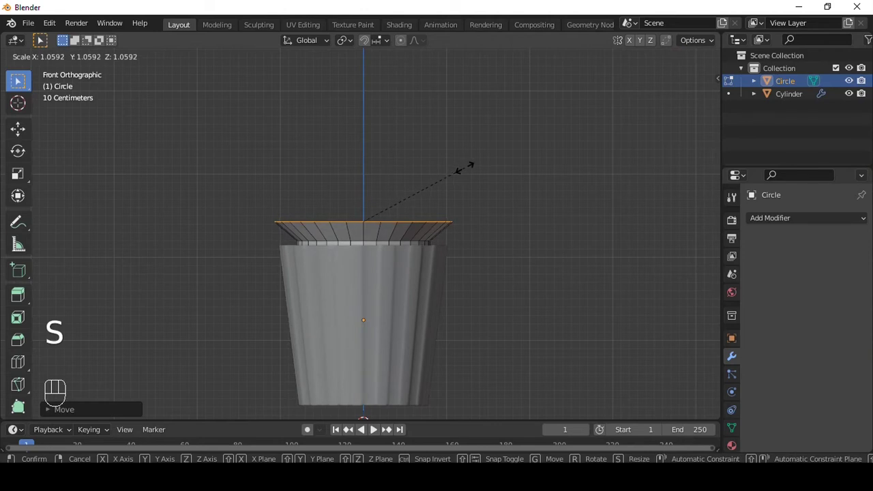
pyautogui.press('e')
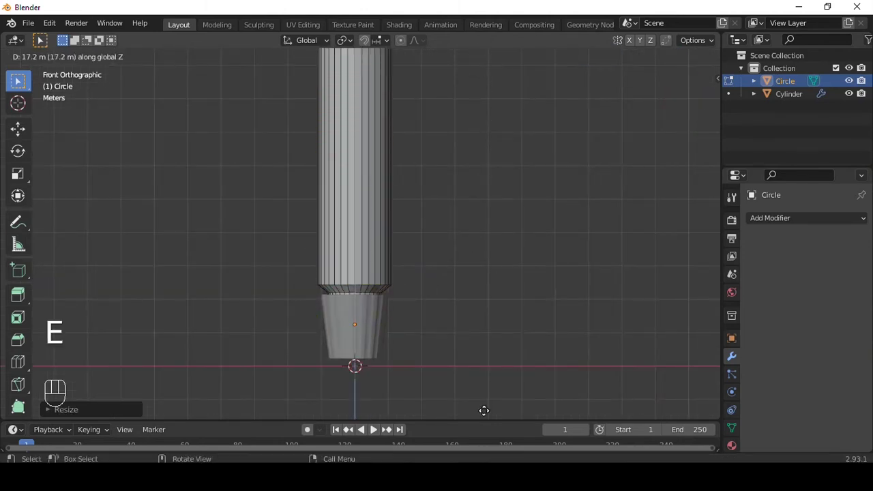
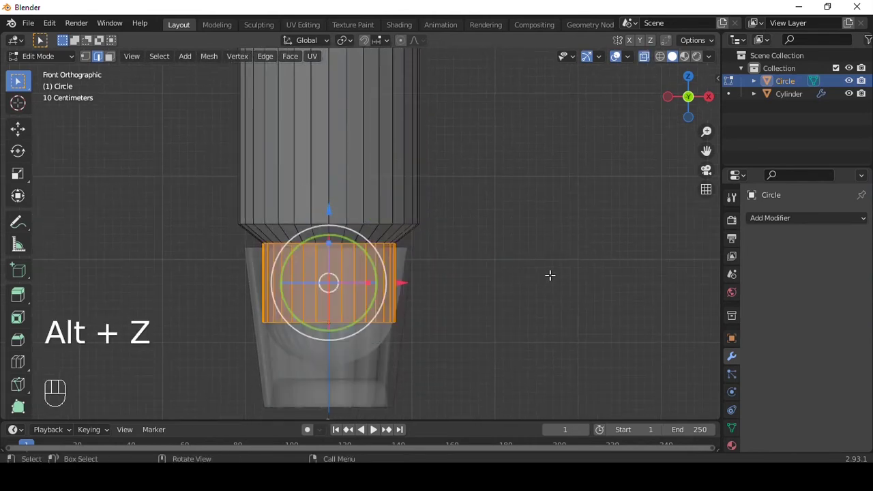
pyautogui.press('s')
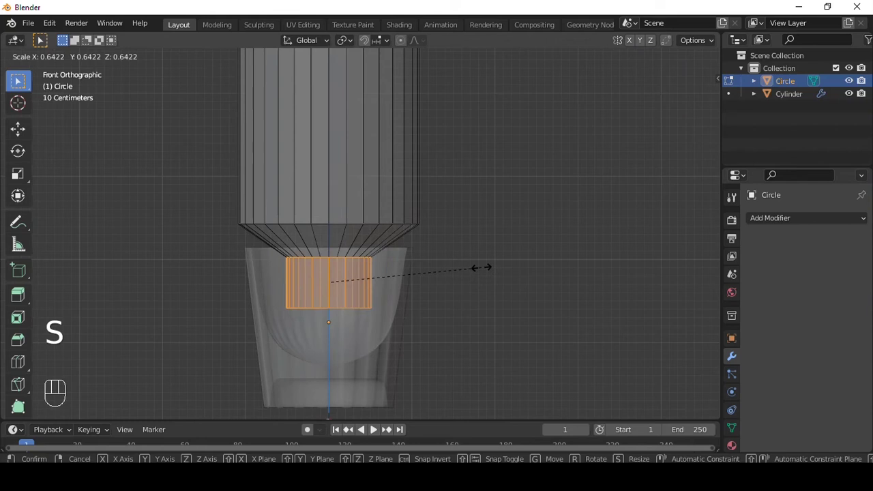
pyautogui.press('Tab')
pyautogui.press('alt+z')
pyautogui.press('alt+z')
pyautogui.press('s')
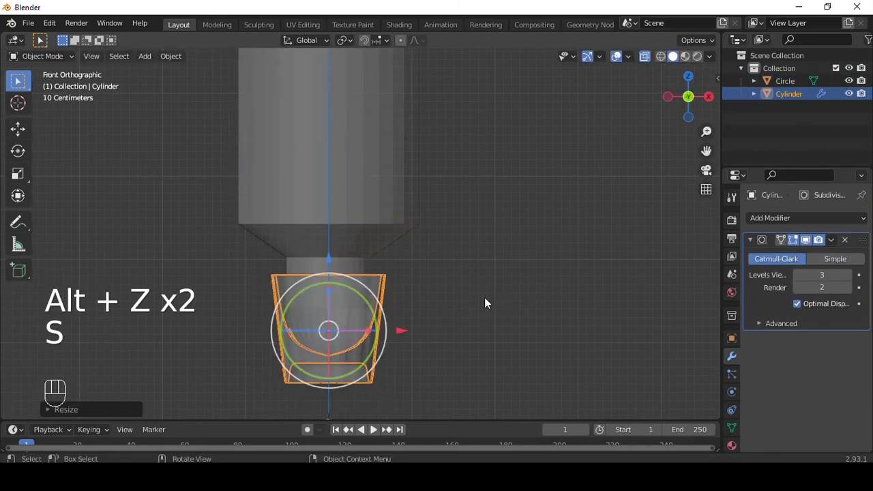
# - Bevel the tube's lower rim edge loop with a few segments so it rounds smoothly into the cup
pyautogui.click(326, 257)
pyautogui.press('alt+z')
pyautogui.moveTo(404, 232); pyautogui.dragTo(367, 175)
pyautogui.press('`')
pyautogui.press('`')
pyautogui.press('Tab')
pyautogui.press('ctrl+b')
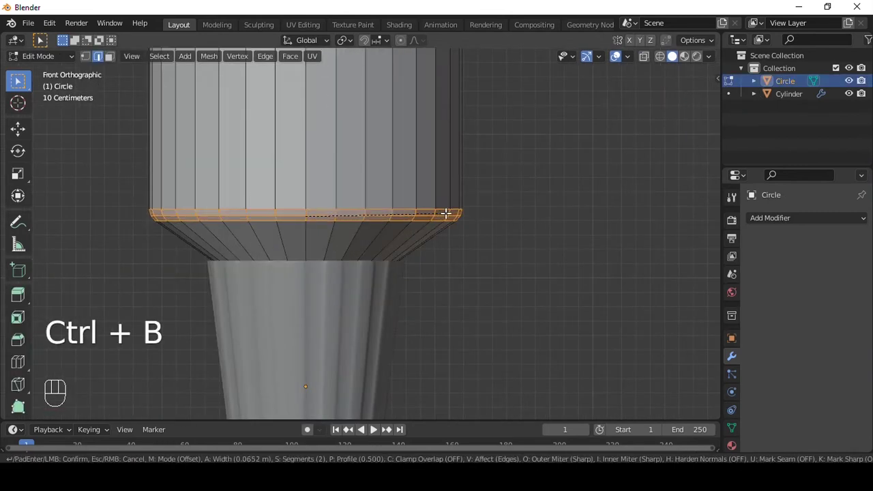
pyautogui.press('Tab')
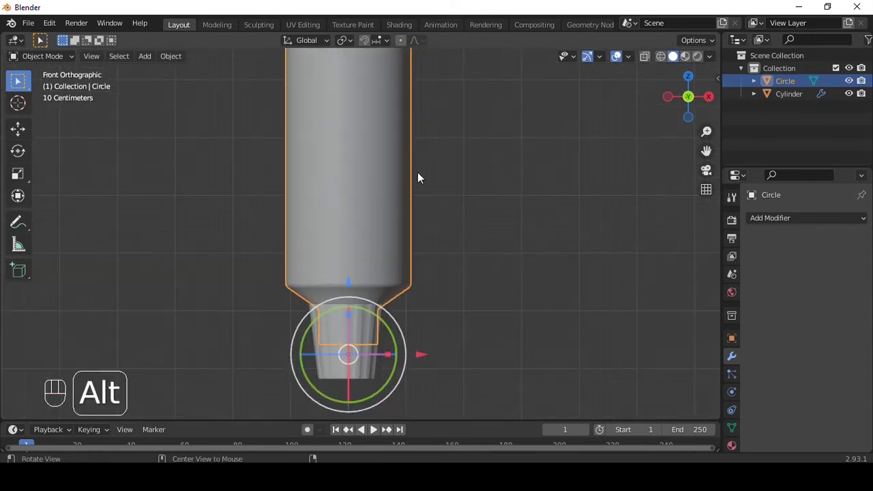
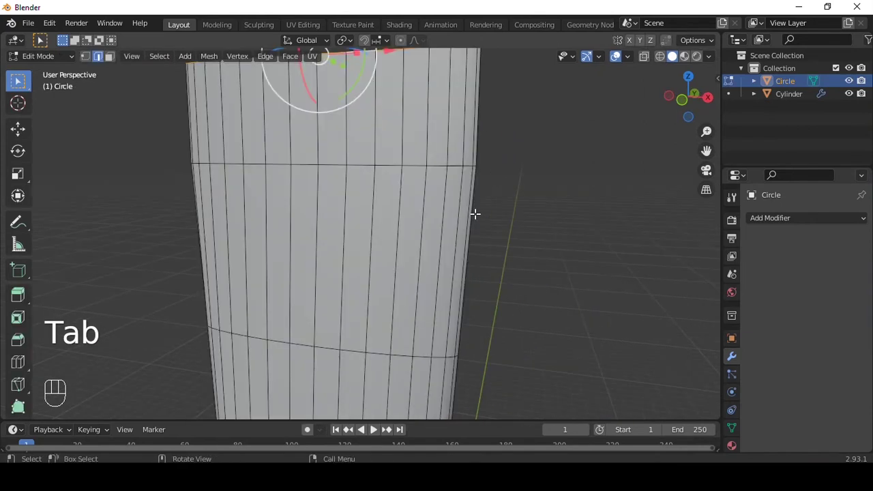
# - Add a loop cut and slide it near the top of the tube to shape a long taper
pyautogui.press('ctrl+r')
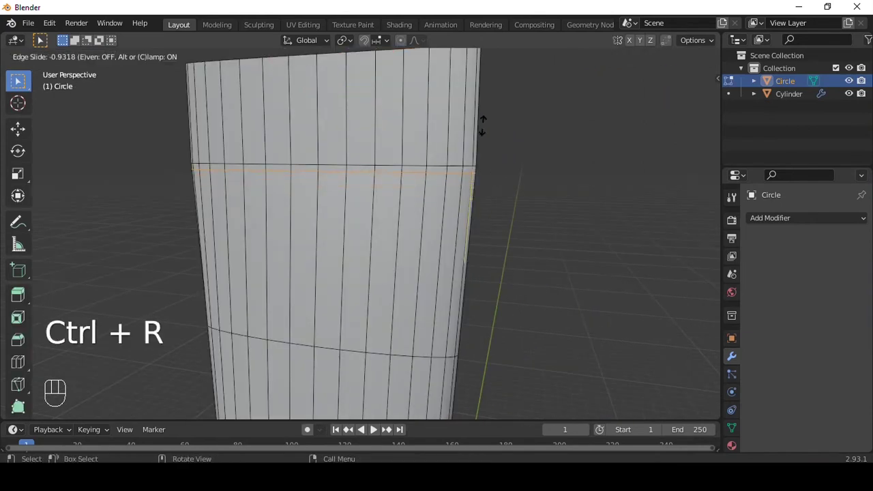
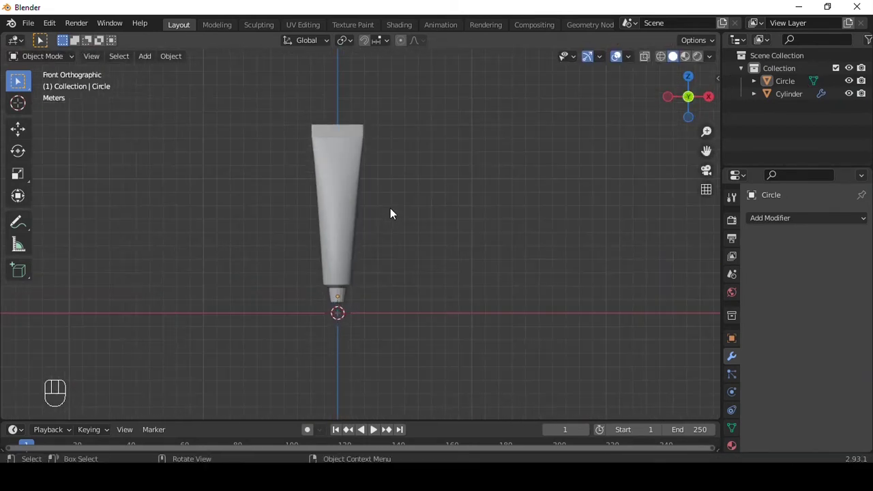
# - Add a greatly scaled plane as a backdrop and an 8-vertex filled circle for the base
pyautogui.press('shift+a')
pyautogui.press('s')
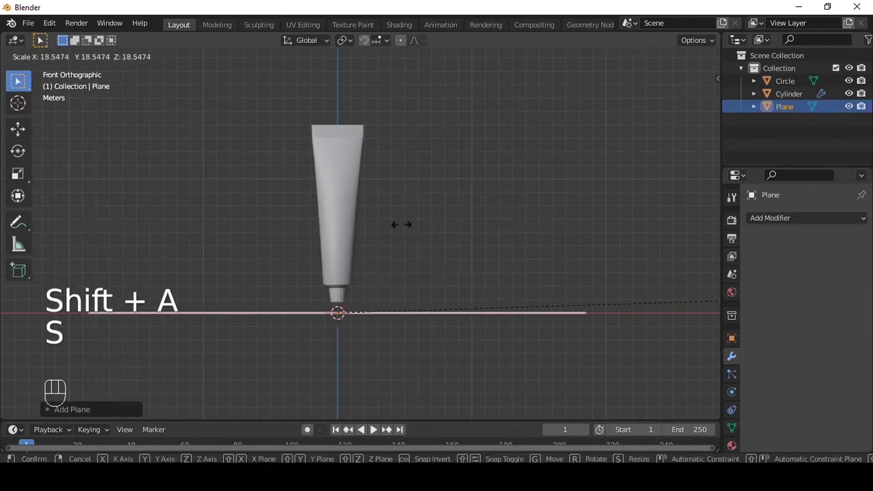
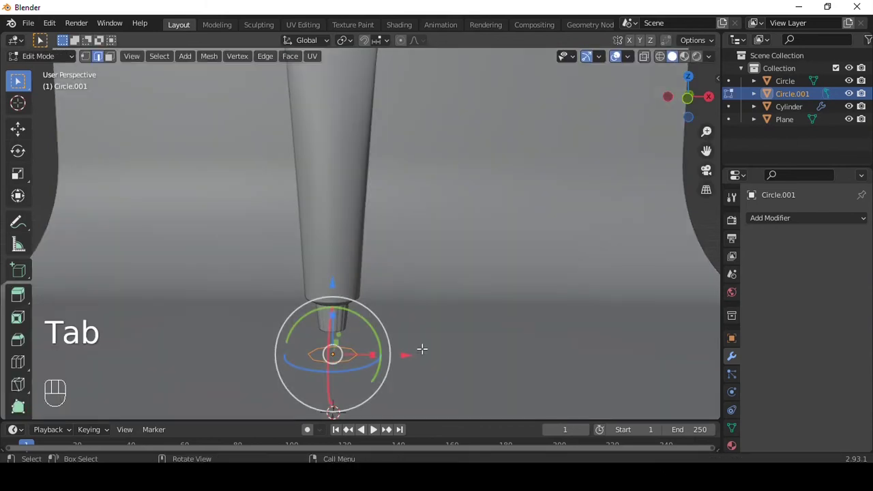
pyautogui.press('f')
pyautogui.press('s')
# - Extrude the octagon into a slab and inset then raise its top face into a second step
pyautogui.press('e')
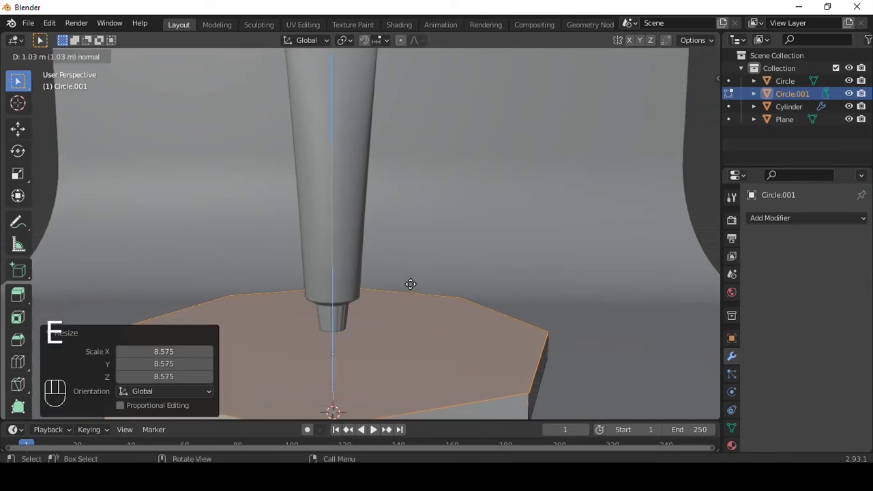
pyautogui.press('i')
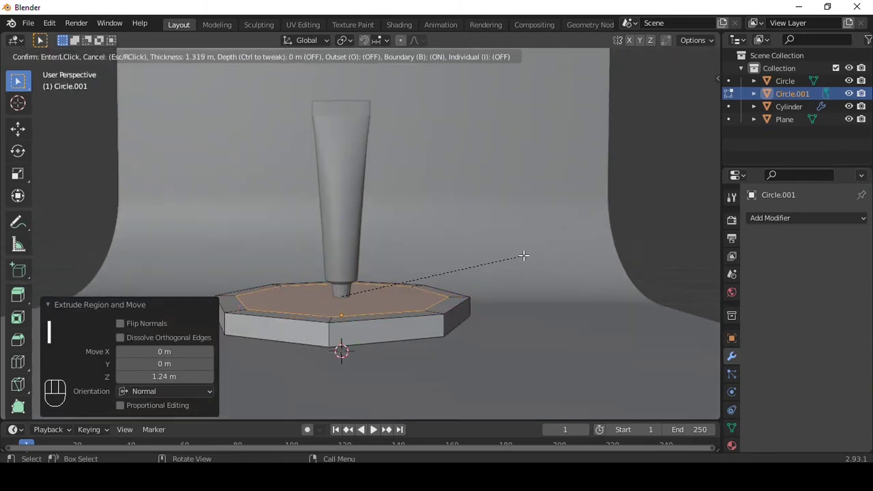
pyautogui.press('e')
pyautogui.press('Tab')
pyautogui.middleClick(426, 255)
pyautogui.press('ctrl+shift+z')
# - Add a camera, look through it and swing it to frame the tapered tube and stepped base
pyautogui.press('shift+a')
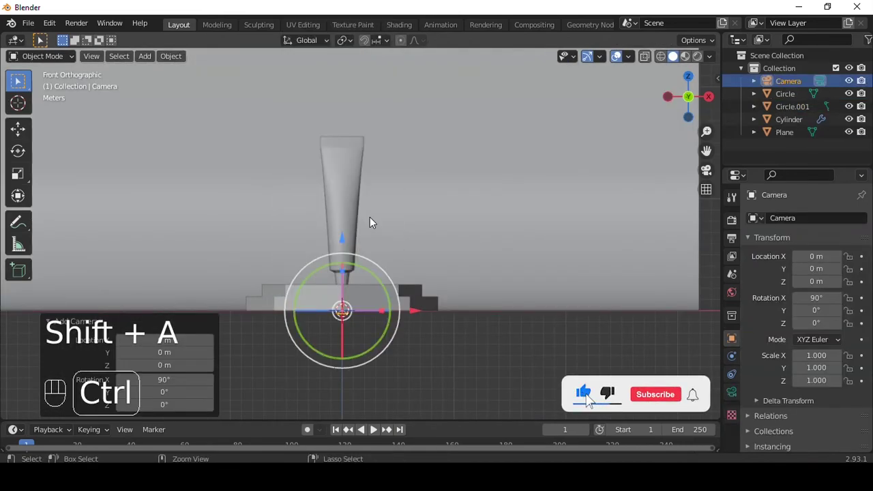
pyautogui.press('q')
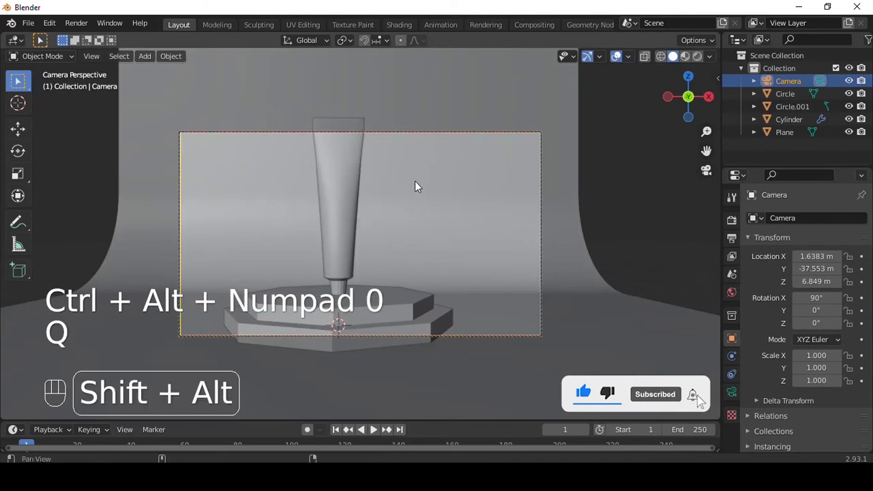
pyautogui.middleClick(429, 185)
pyautogui.moveTo(438, 186); pyautogui.dragTo(459, 180)
pyautogui.moveTo(457, 187); pyautogui.dragTo(439, 196)
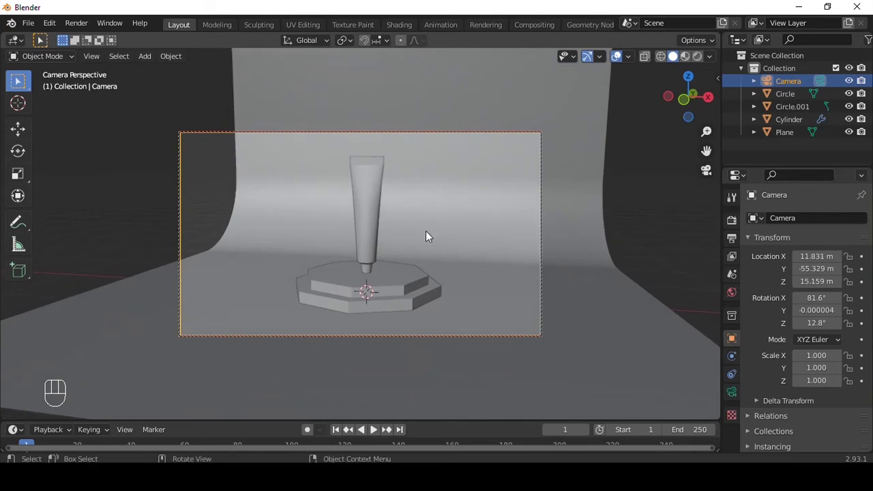
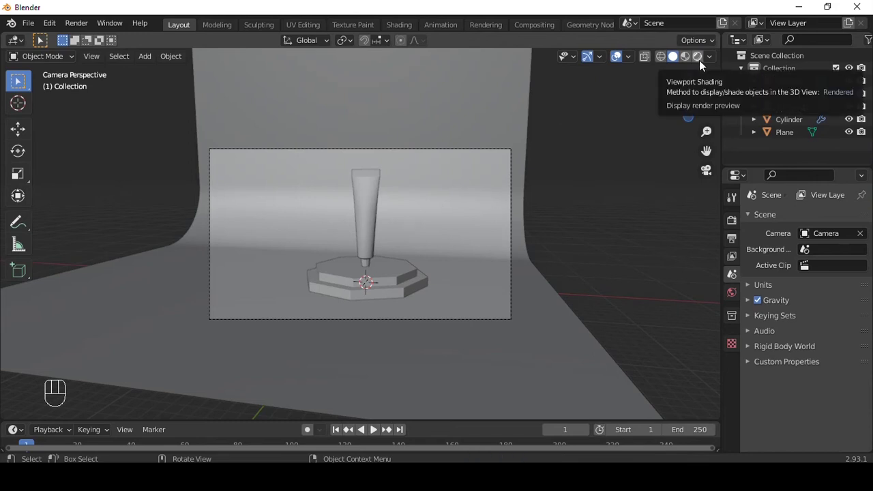
# - Switch to rendered preview and add a sun light and a point light to the scene
pyautogui.click(701, 66)
pyautogui.press('shift+a')
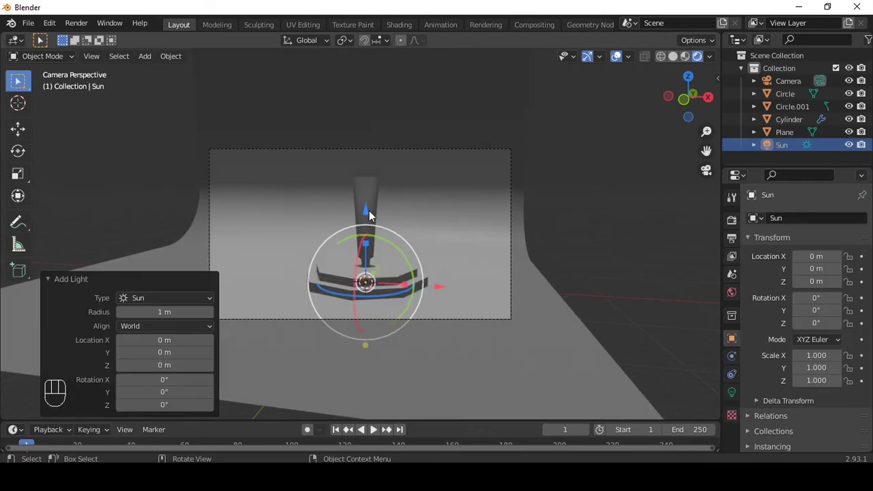
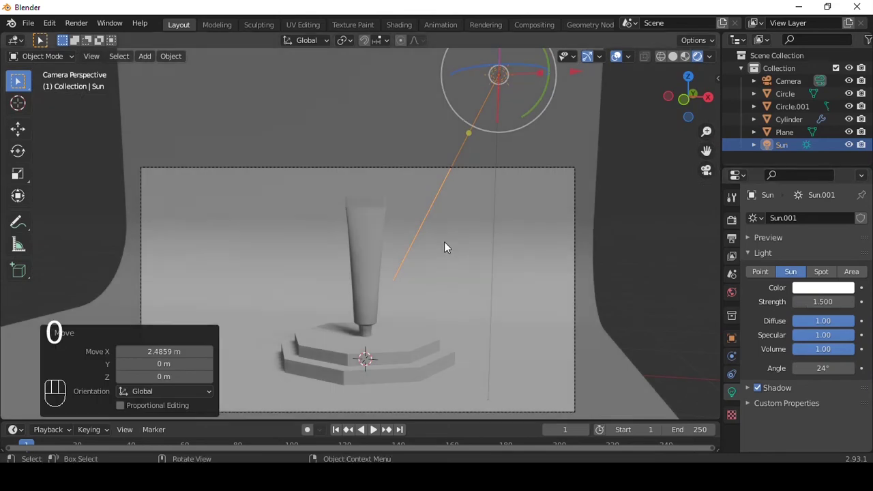
pyautogui.press('shift+a')
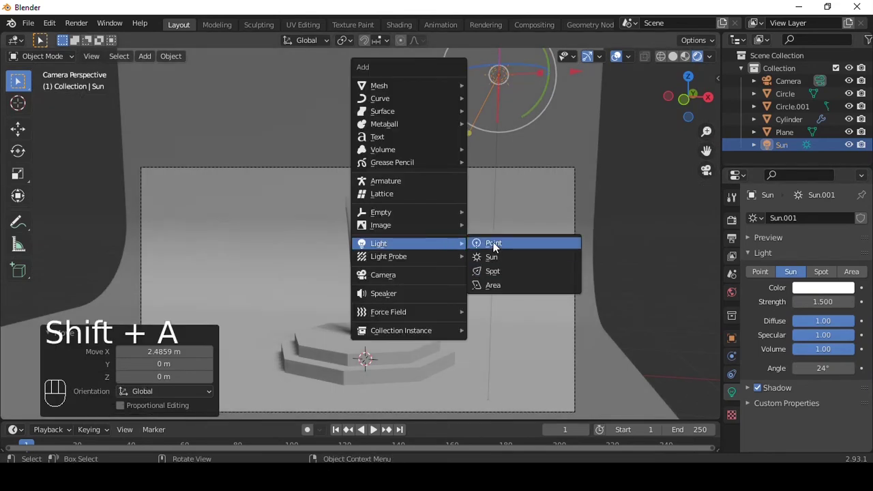
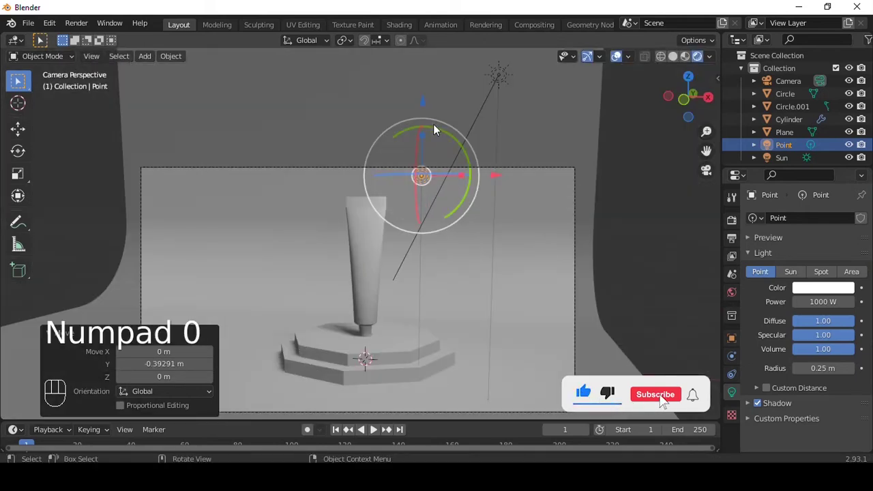
# - Duplicate the point light and position both lights above and beside the tube
pyautogui.press('shift+d')
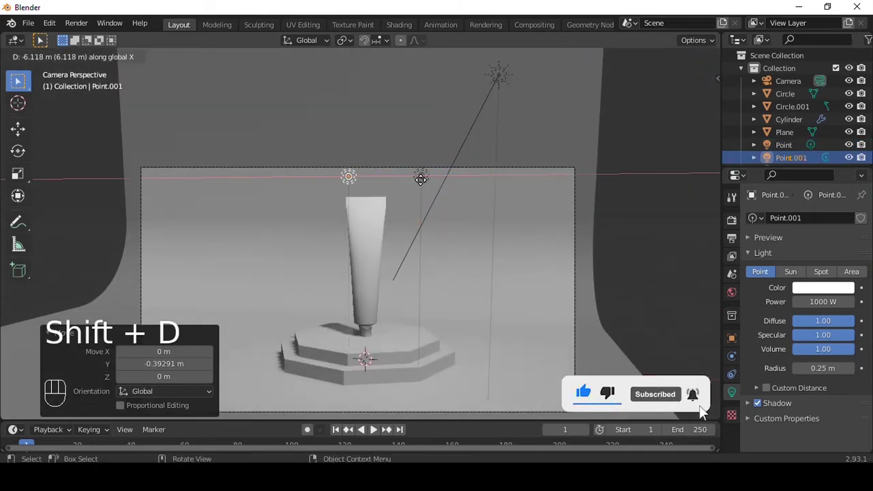
pyautogui.moveTo(402, 131); pyautogui.dragTo(346, 221)
pyautogui.click(326, 229)
pyautogui.middleClick(409, 158)
pyautogui.click(356, 77)
pyautogui.moveTo(367, 194); pyautogui.dragTo(365, 202)
pyautogui.click(369, 185)
pyautogui.press('KP_0')
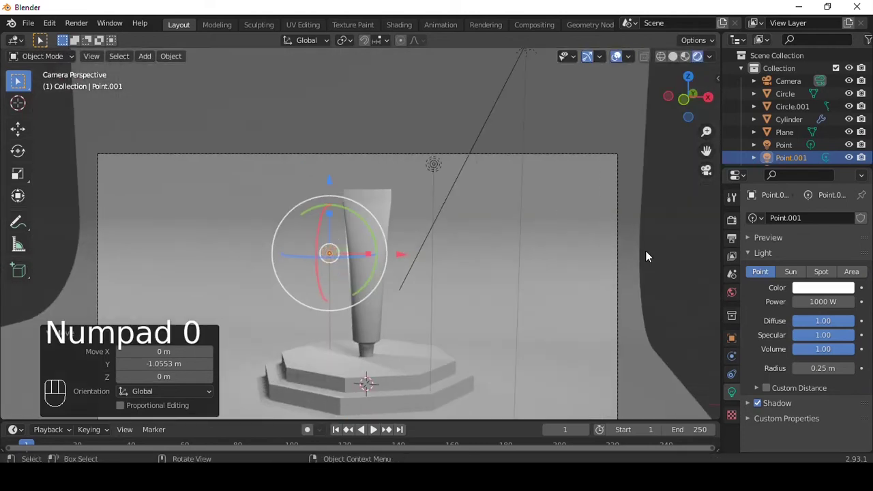
# - Try the Cycles render engine for the preview, then switch back to Eevee
pyautogui.click(653, 235)
pyautogui.moveTo(820, 246); pyautogui.dragTo(628, 256)
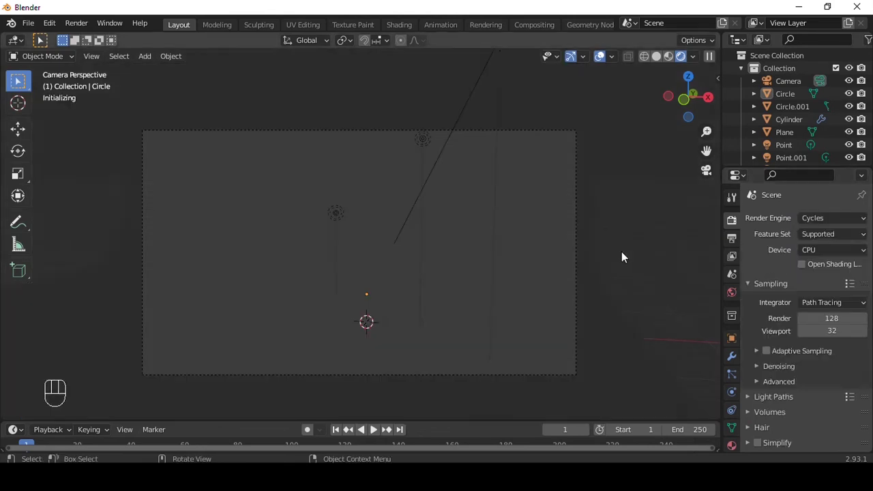
pyautogui.moveTo(824, 225); pyautogui.dragTo(742, 171)
pyautogui.click(675, 64)
pyautogui.middleClick(439, 229)
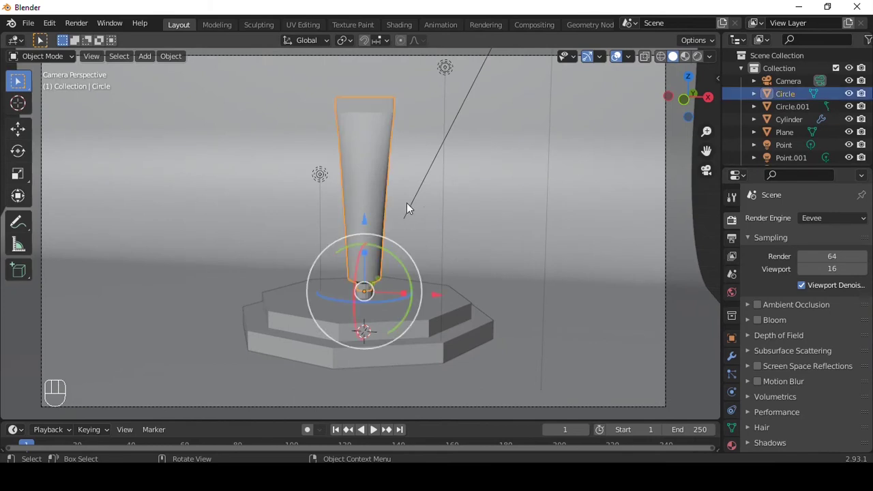
# - Duplicate the tapered tube, lay it on its side with thickness and pull out a narrow neck at its end
pyautogui.press('shift+d')
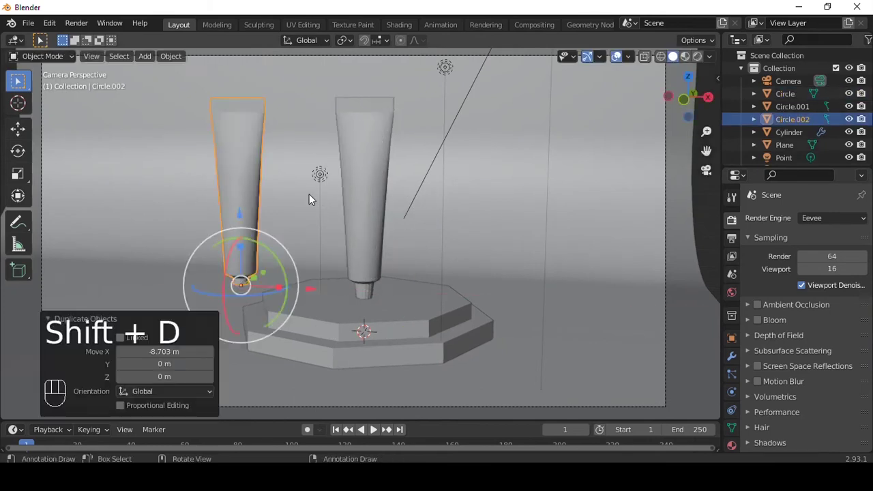
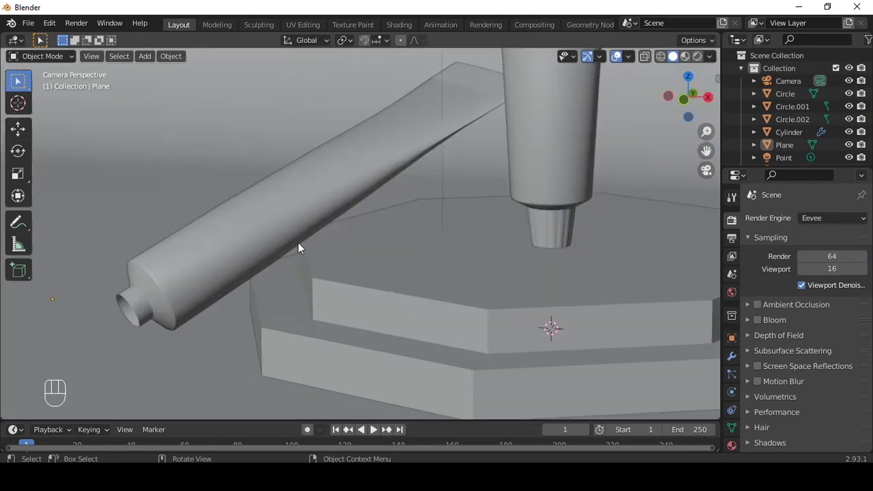
pyautogui.middleClick(242, 241)
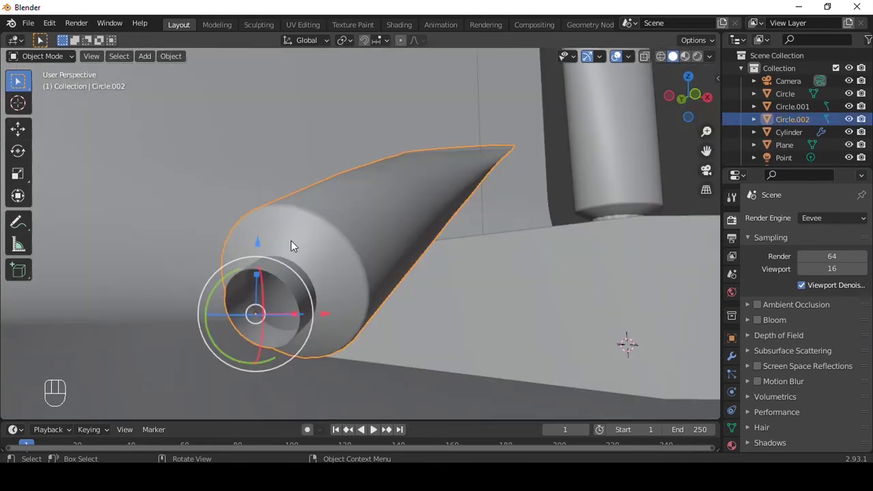
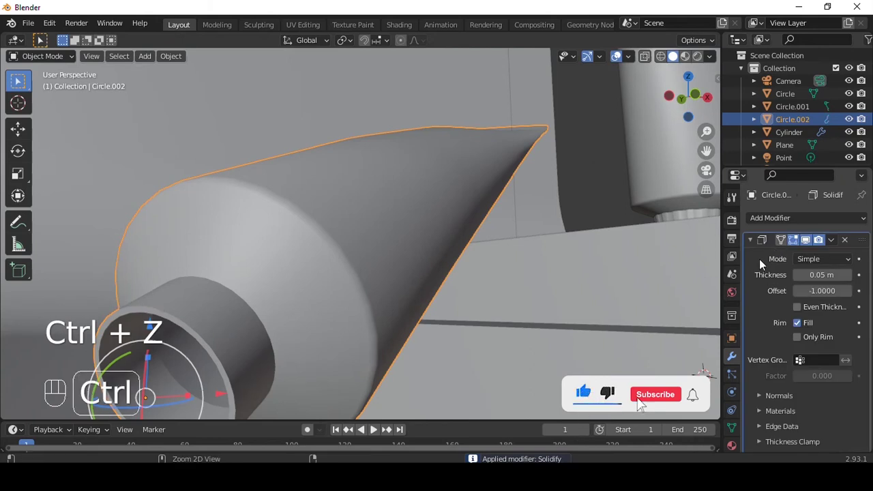
pyautogui.press('/')
pyautogui.click(225, 156)
pyautogui.moveTo(470, 173); pyautogui.dragTo(418, 204)
pyautogui.middleClick(422, 222)
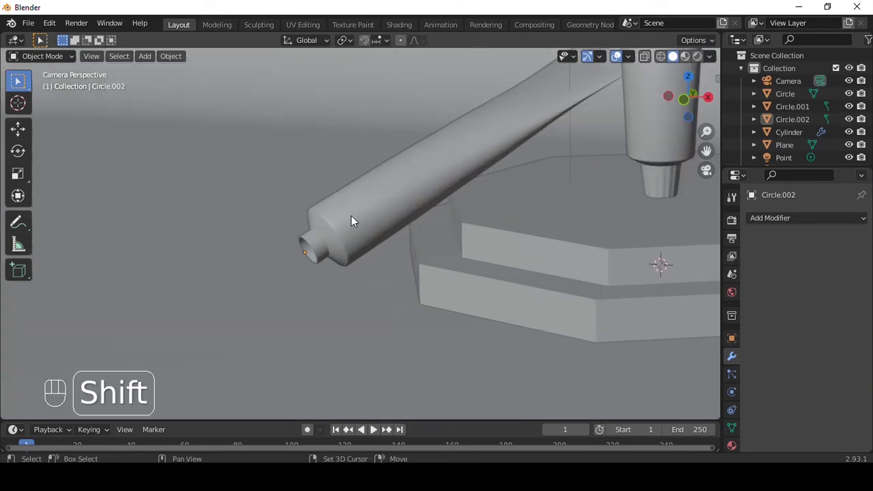
# - Add a Bezier curve and place its endpoints running from the fallen tube's nozzle
pyautogui.press('shift+a')
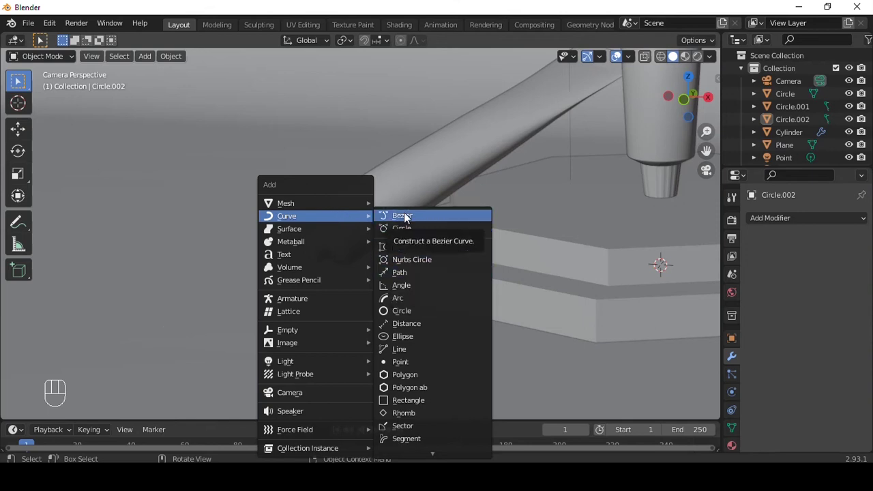
pyautogui.middleClick(538, 213)
pyautogui.middleClick(509, 278)
pyautogui.click(526, 294)
pyautogui.click(360, 174)
pyautogui.press('s')
pyautogui.moveTo(384, 247); pyautogui.dragTo(396, 192)
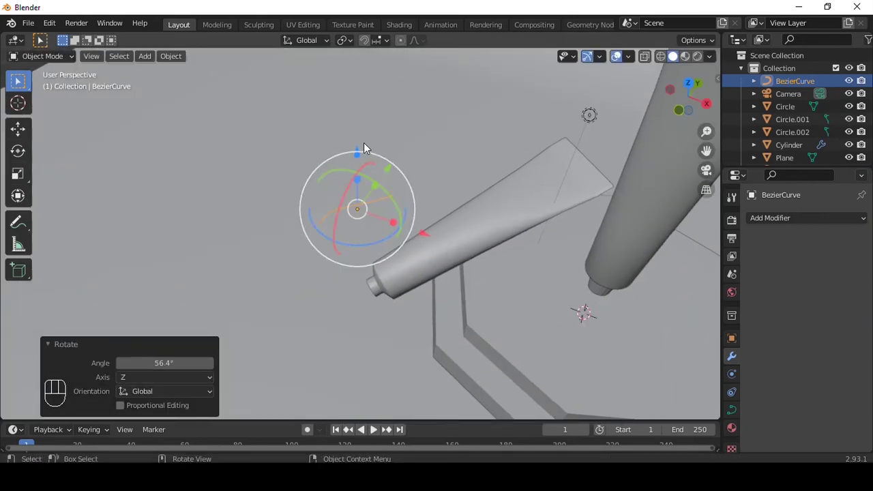
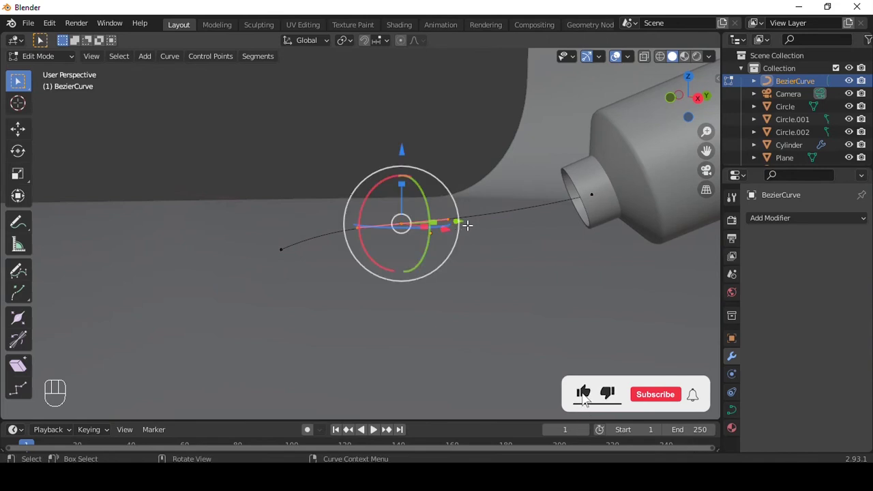
pyautogui.press('Tab')
# - Give the curve a round 0.17 m bevel depth in Geometry so it forms a hose
pyautogui.click(773, 338)
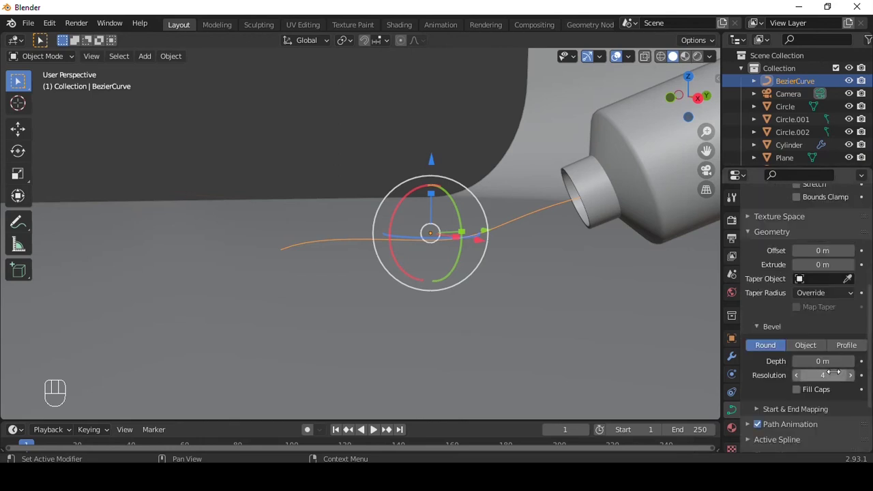
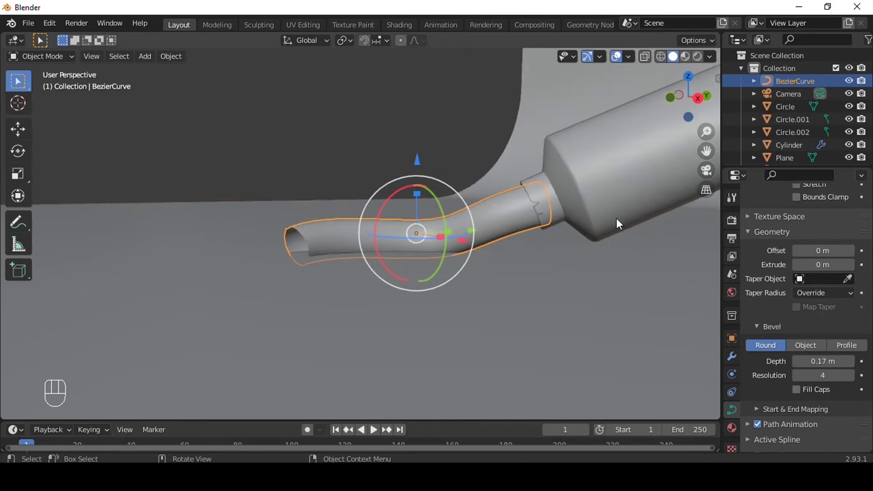
pyautogui.moveTo(594, 207); pyautogui.dragTo(609, 245)
pyautogui.moveTo(569, 233); pyautogui.dragTo(625, 214)
pyautogui.moveTo(603, 190); pyautogui.dragTo(553, 279)
pyautogui.moveTo(543, 286); pyautogui.dragTo(519, 221)
pyautogui.middleClick(532, 206)
pyautogui.rightClick(532, 206)
pyautogui.moveTo(628, 216); pyautogui.dragTo(568, 116)
pyautogui.middleClick(525, 170)
pyautogui.middleClick(549, 146)
pyautogui.middleClick(532, 173)
pyautogui.click(488, 125)
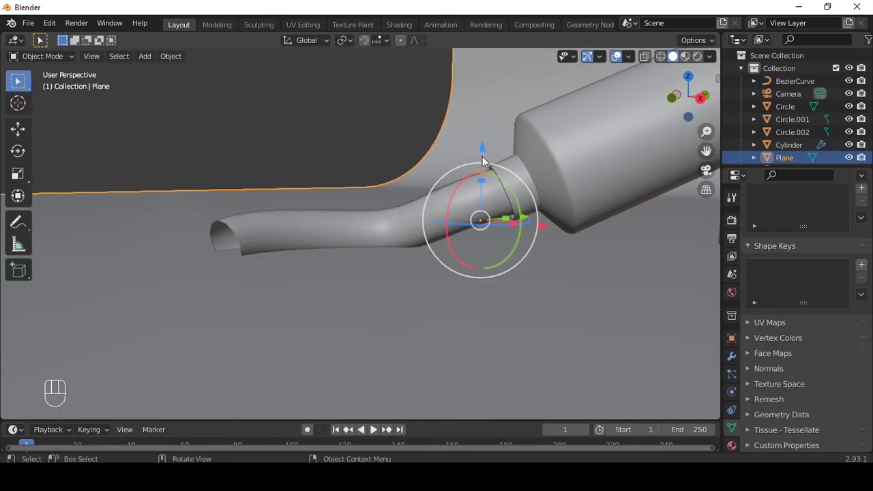
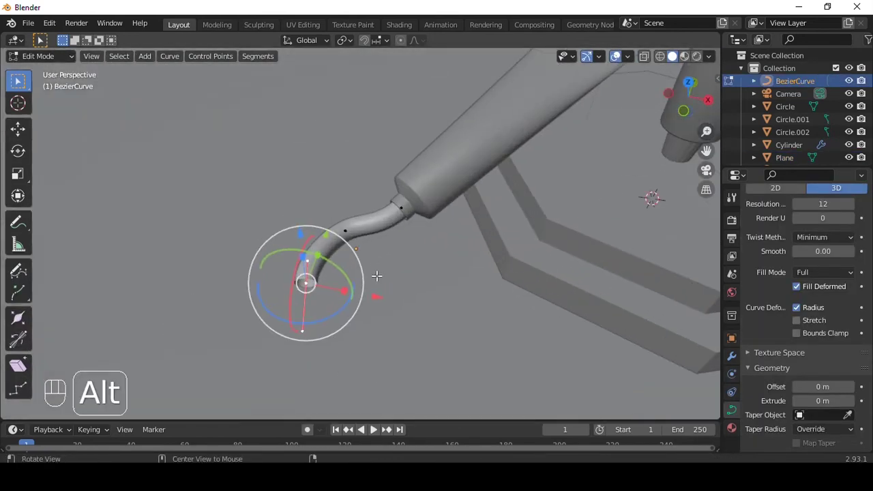
# - Scale the curve's end radius and bend its handles into a smooth S-shaped hose
pyautogui.press('alt+s')
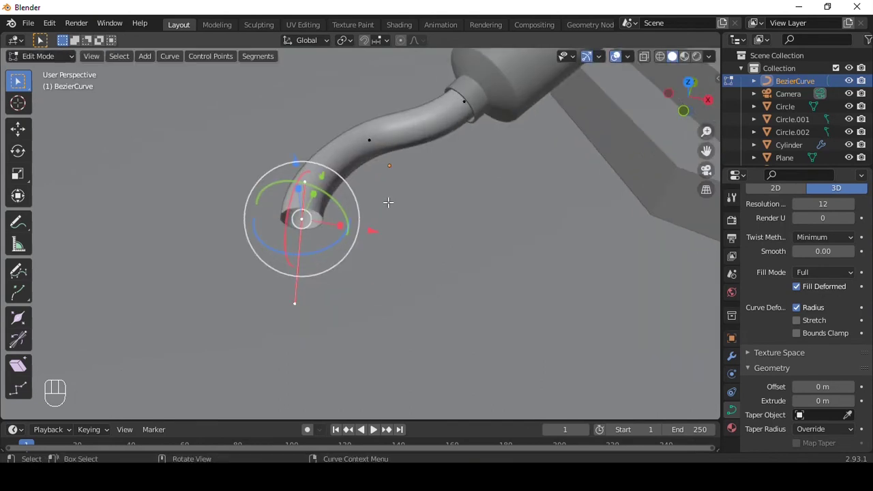
pyautogui.press('Tab')
pyautogui.click(430, 156)
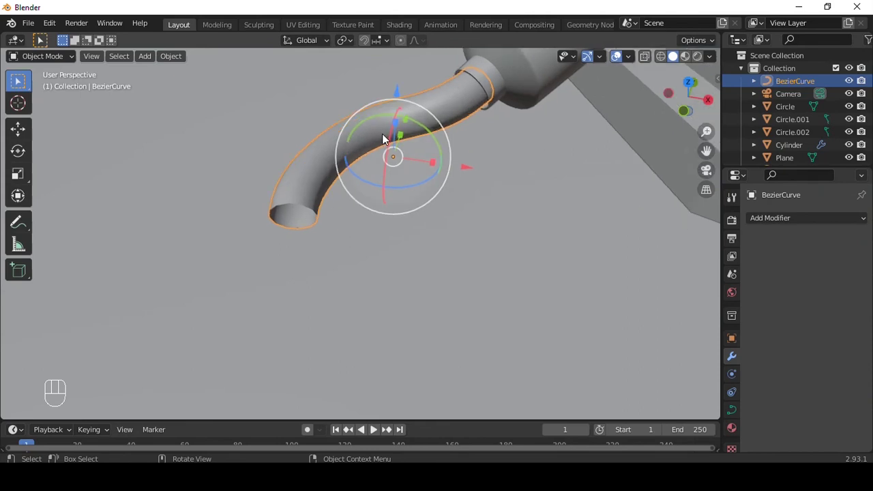
pyautogui.moveTo(347, 134); pyautogui.dragTo(338, 191)
pyautogui.press('Tab')
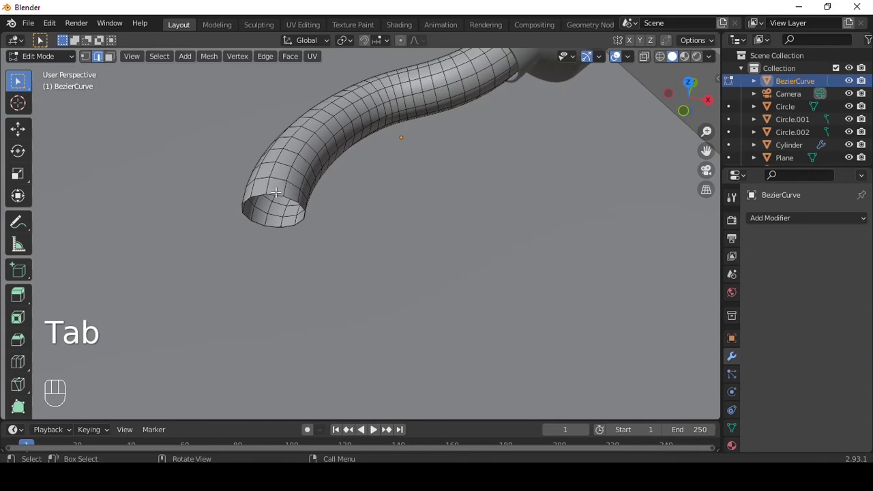
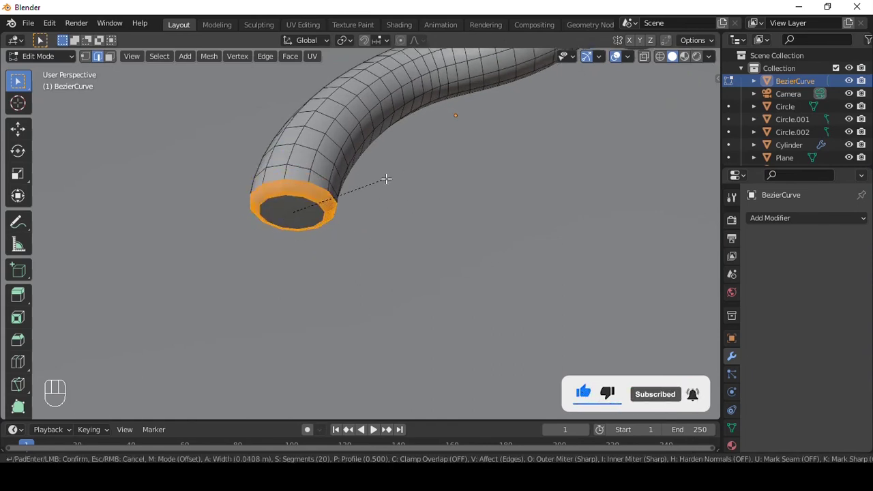
# - Fill and bevel the hose's open end loop, then add Subdivision Surface smoothing (Ctrl+3)
pyautogui.press('Tab')
pyautogui.press('ctrl+z')
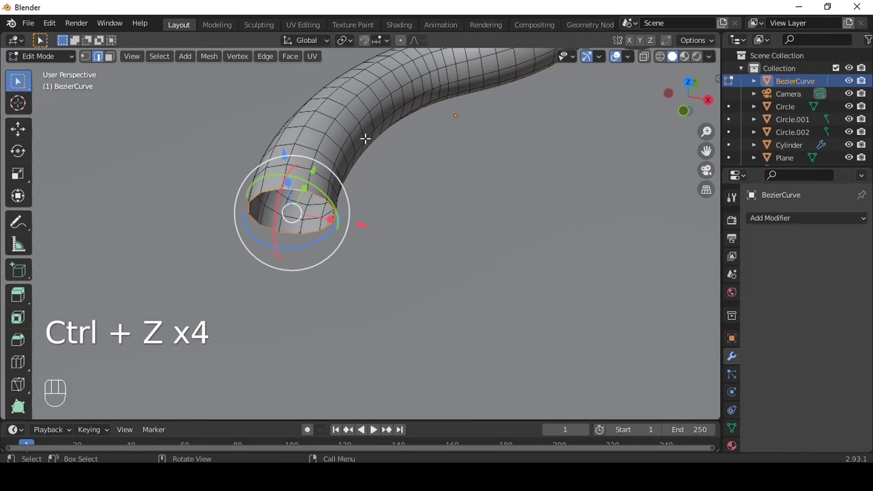
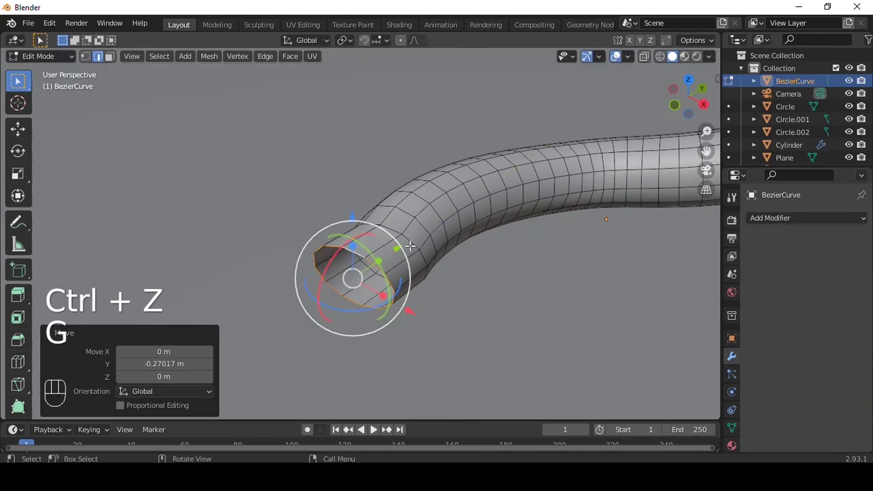
pyautogui.press('f')
pyautogui.press('ctrl+b')
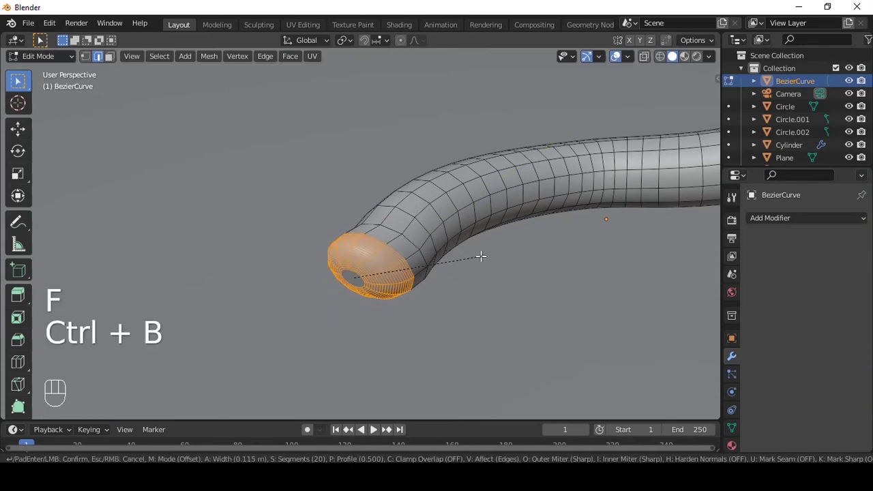
pyautogui.press('Tab')
pyautogui.moveTo(397, 240); pyautogui.dragTo(450, 242)
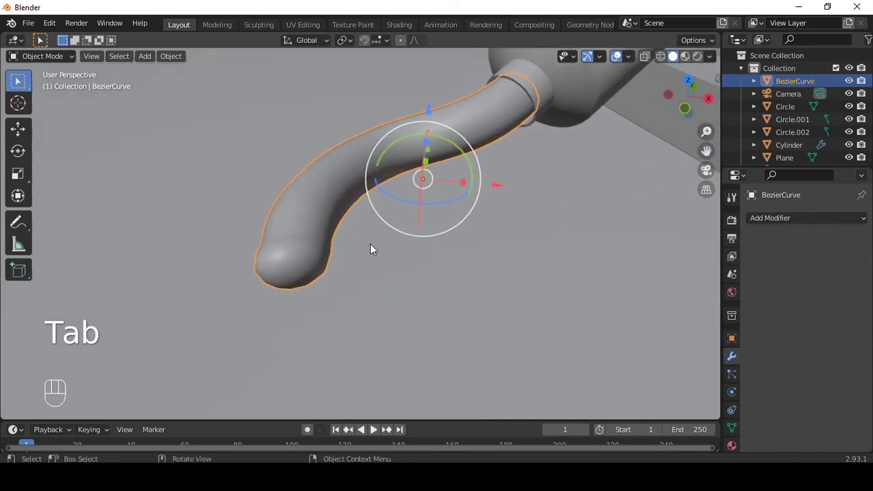
pyautogui.press('ctrl+3')
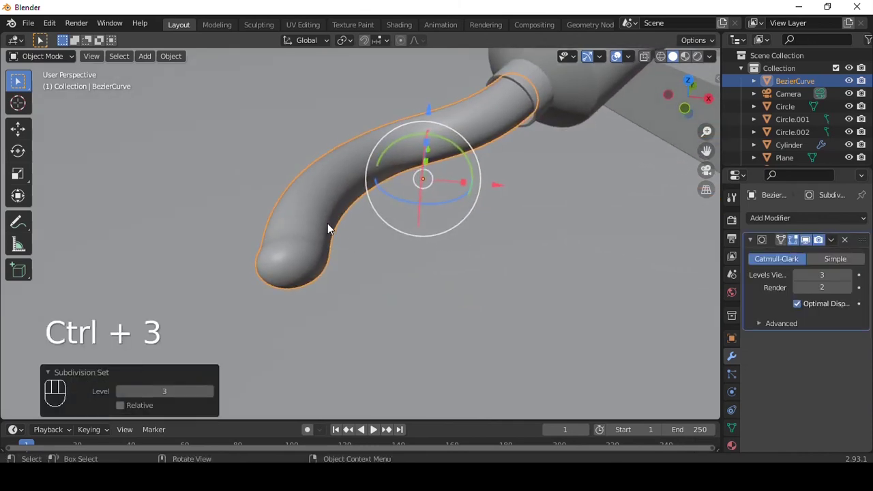
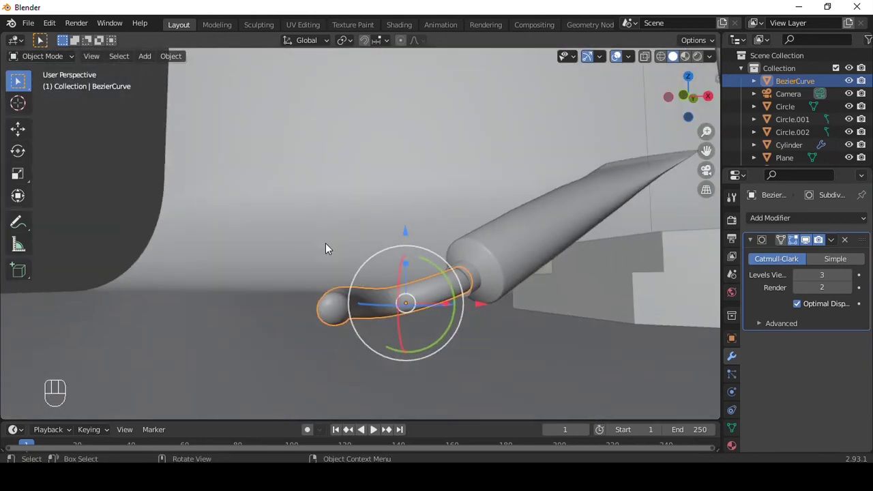
# - Give the octagonal base a black material with higher Metallic and lower Roughness for a glossy look
pyautogui.middleClick(463, 226)
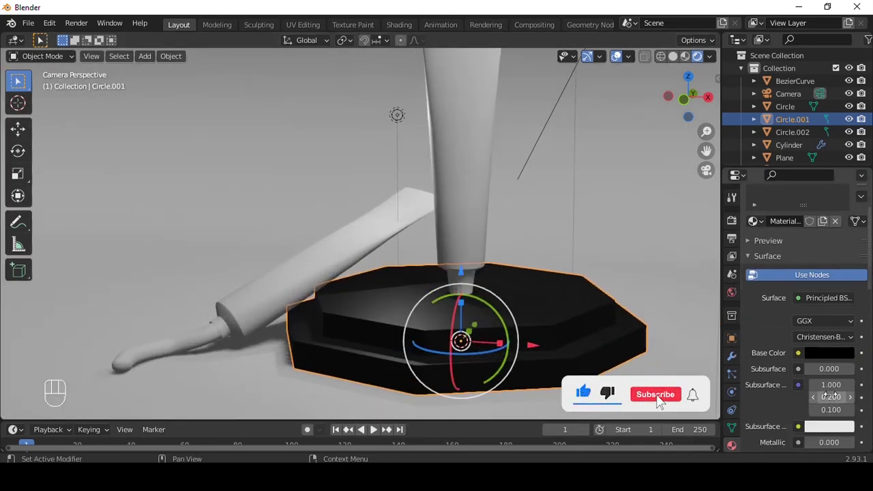
pyautogui.click(834, 397)
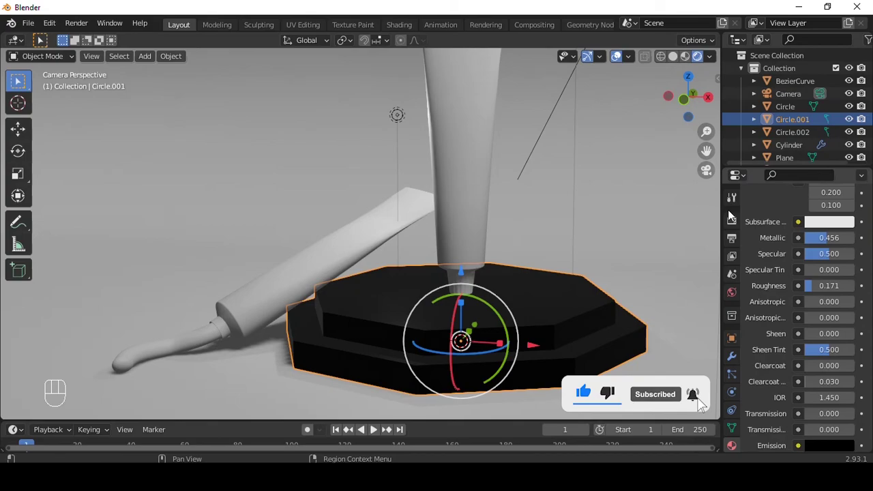
pyautogui.moveTo(740, 217); pyautogui.dragTo(776, 222)
pyautogui.moveTo(815, 217); pyautogui.dragTo(813, 263)
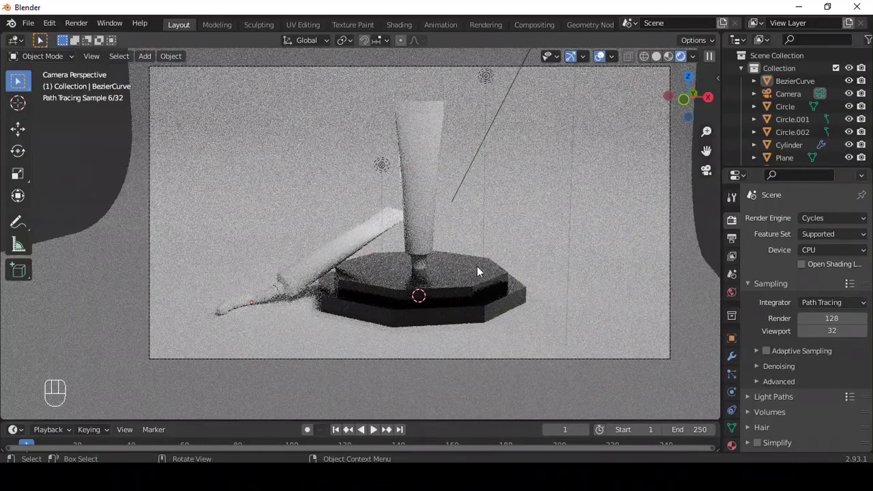
# - Enable render denoising and Film > Transparent so the Cycles preview shows an empty background
pyautogui.click(272, 300)
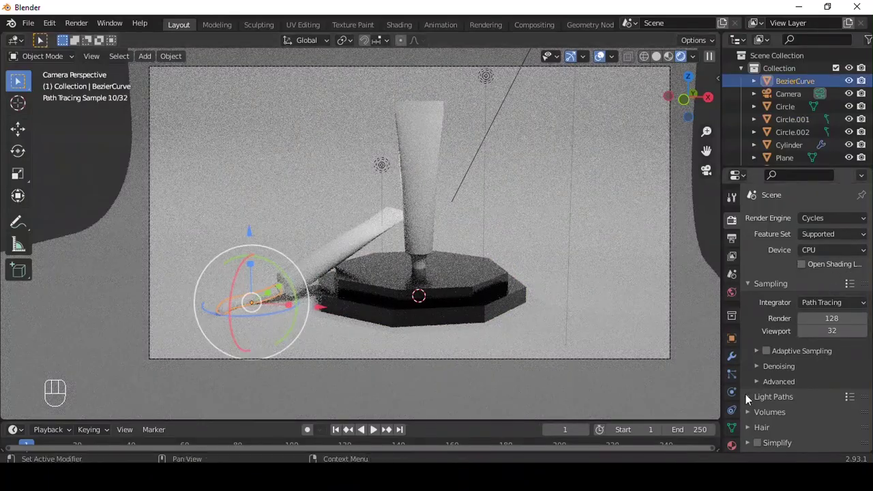
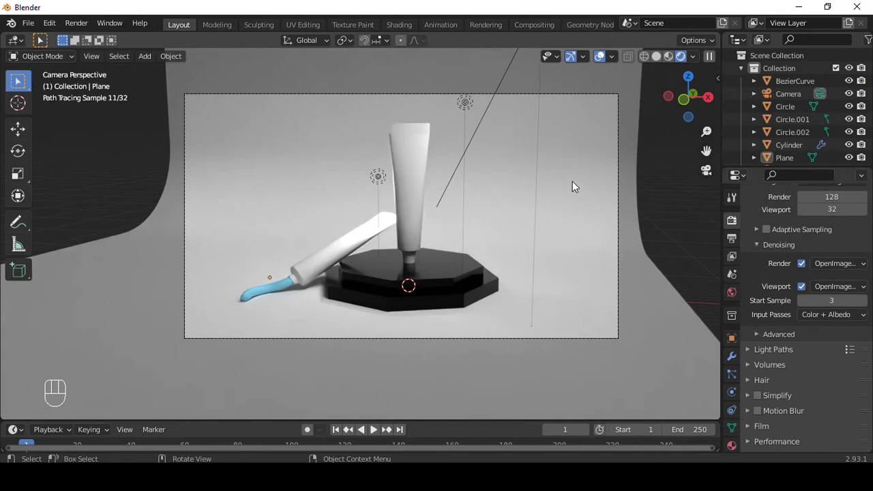
pyautogui.click(574, 184)
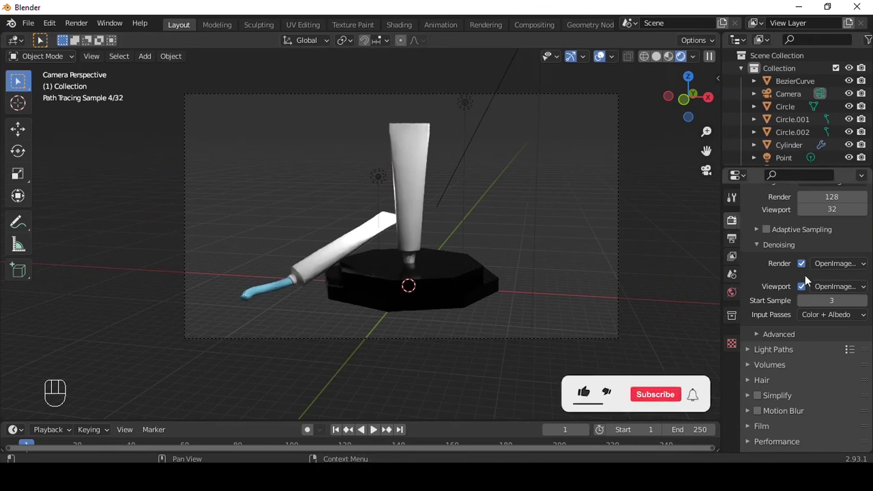
pyautogui.click(772, 427)
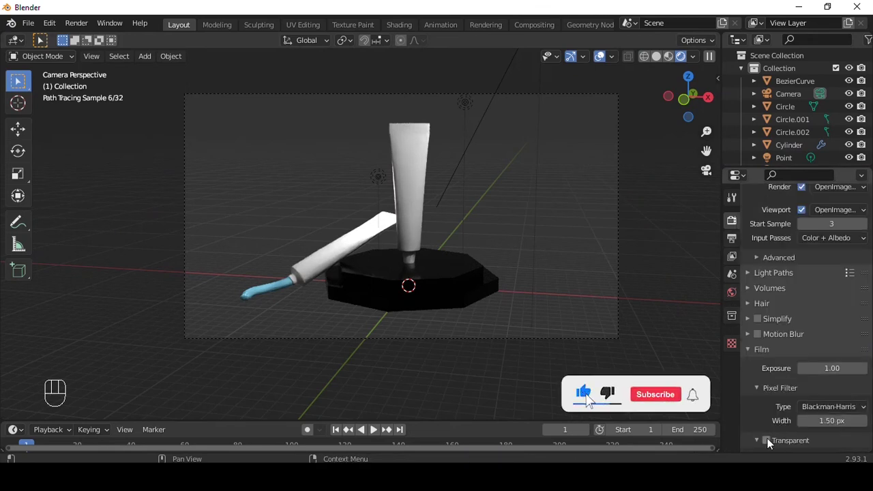
pyautogui.click(674, 238)
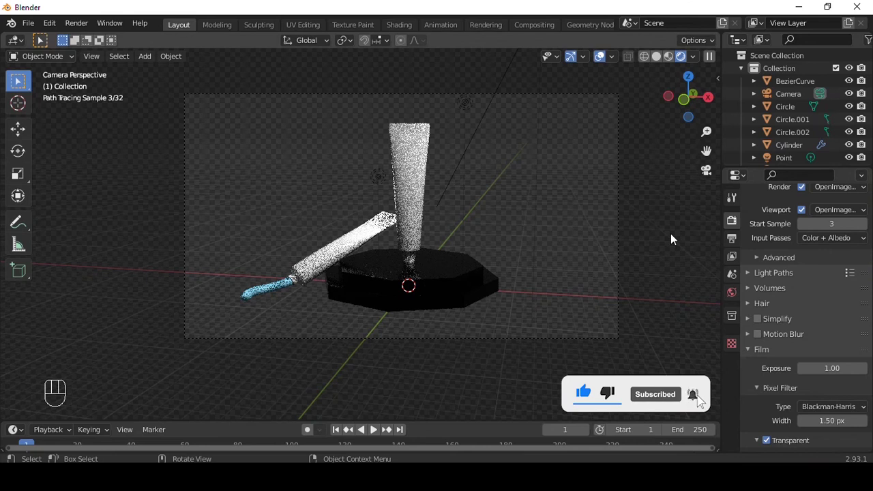